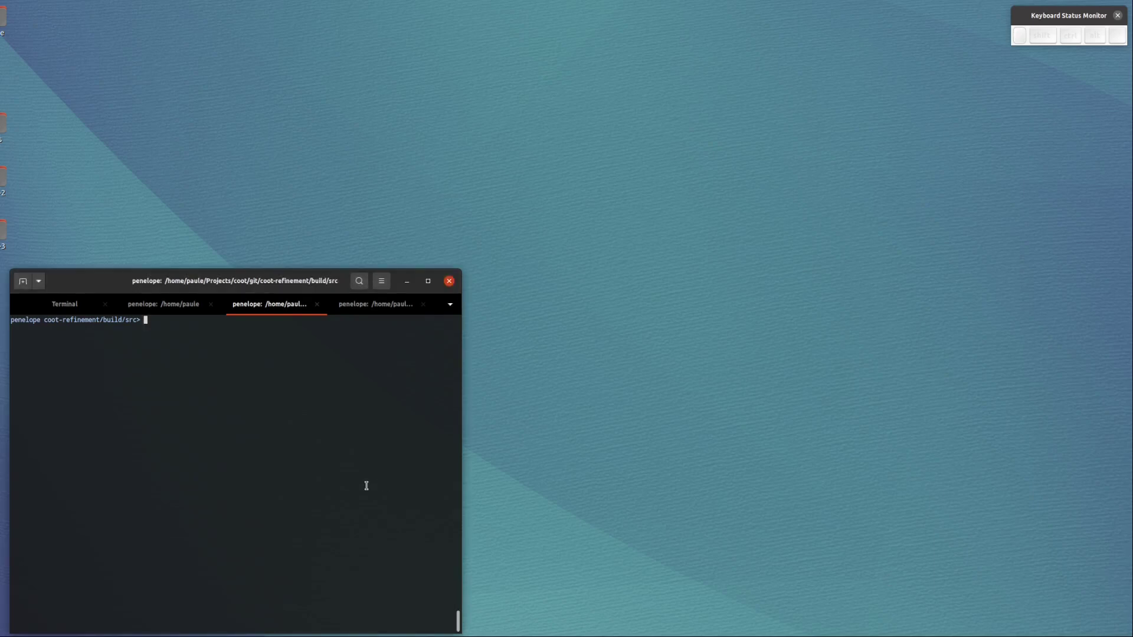
# Launch Coot and load the tutorial-modern model with its density and difference maps
pyautogui.press('Return')
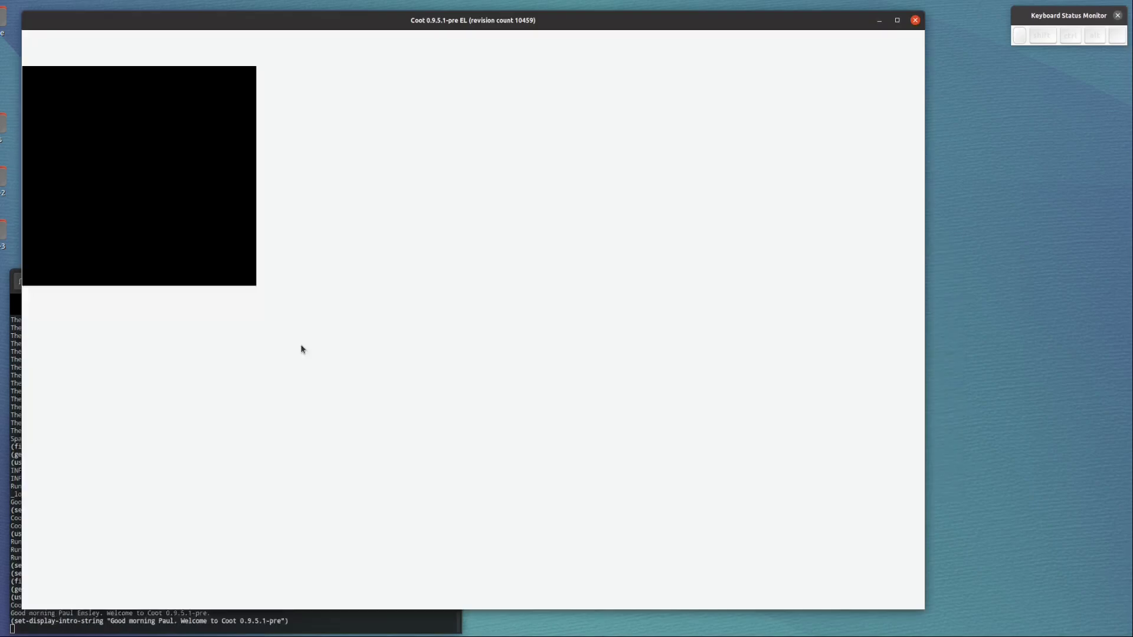
pyautogui.click(81, 39)
pyautogui.click(92, 145)
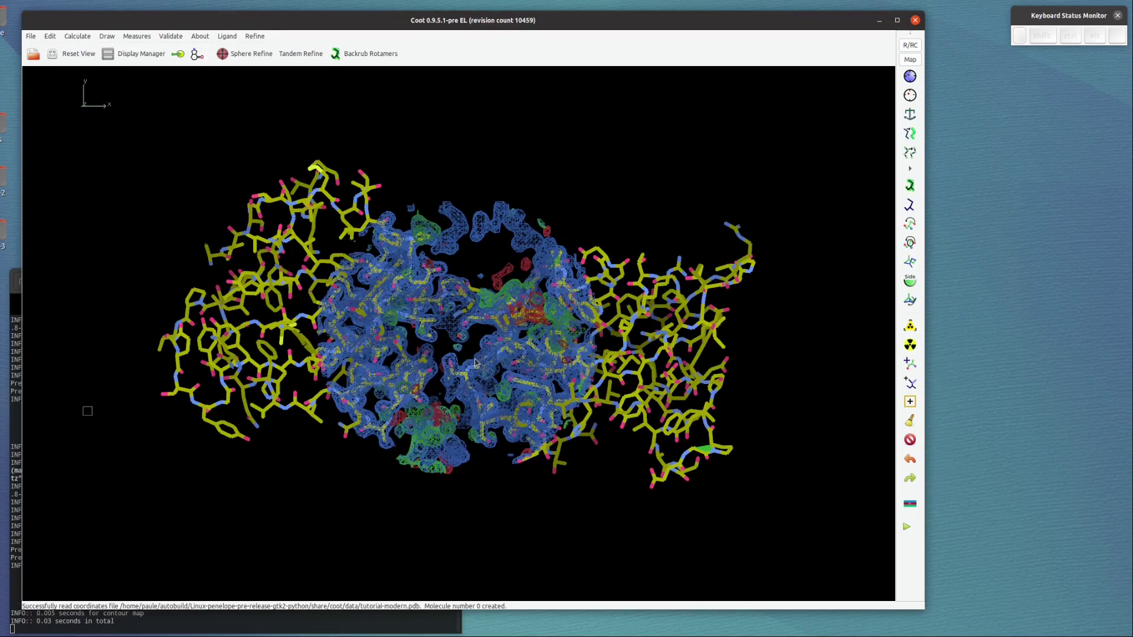
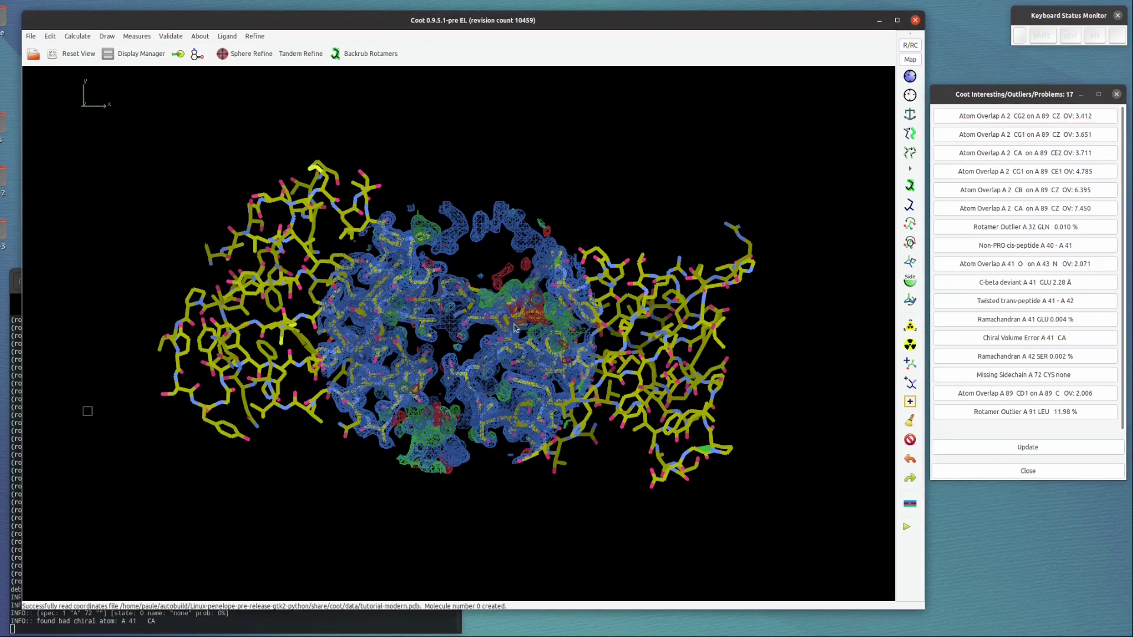
# Show the Interesting/Outliers/Problems list of 17 entries and centre the view on the molecule
pyautogui.click(502, 271)
pyautogui.middleClick(504, 420)
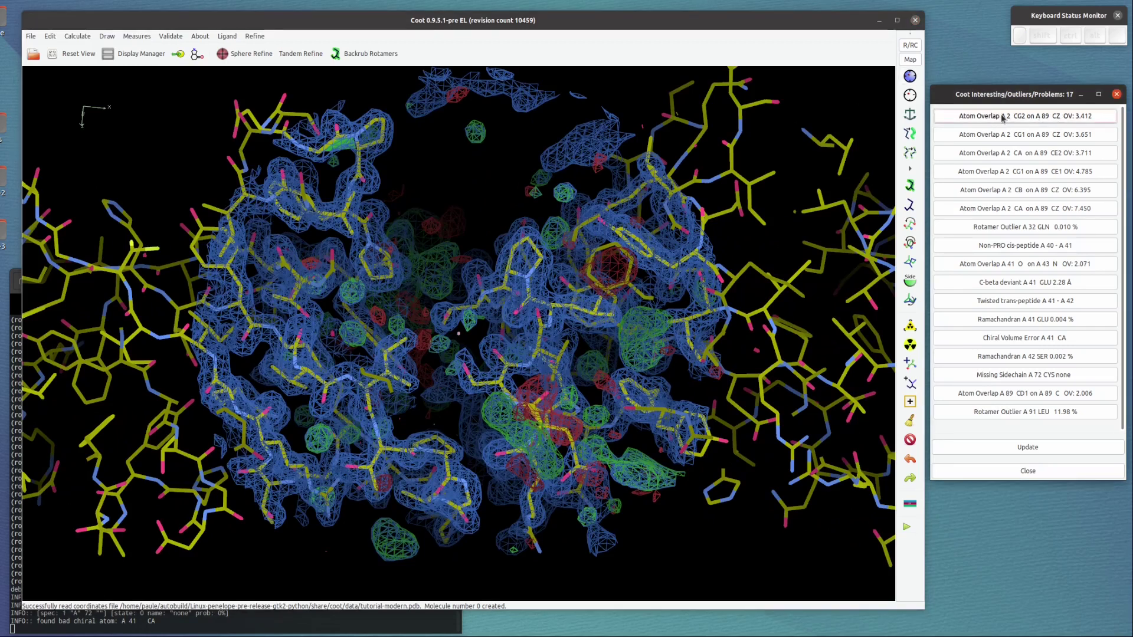
# Jump to the first Atom Overlap entry between A 2 and A 89 and centre on the clashing valine atom
pyautogui.click(1005, 118)
pyautogui.middleClick(414, 251)
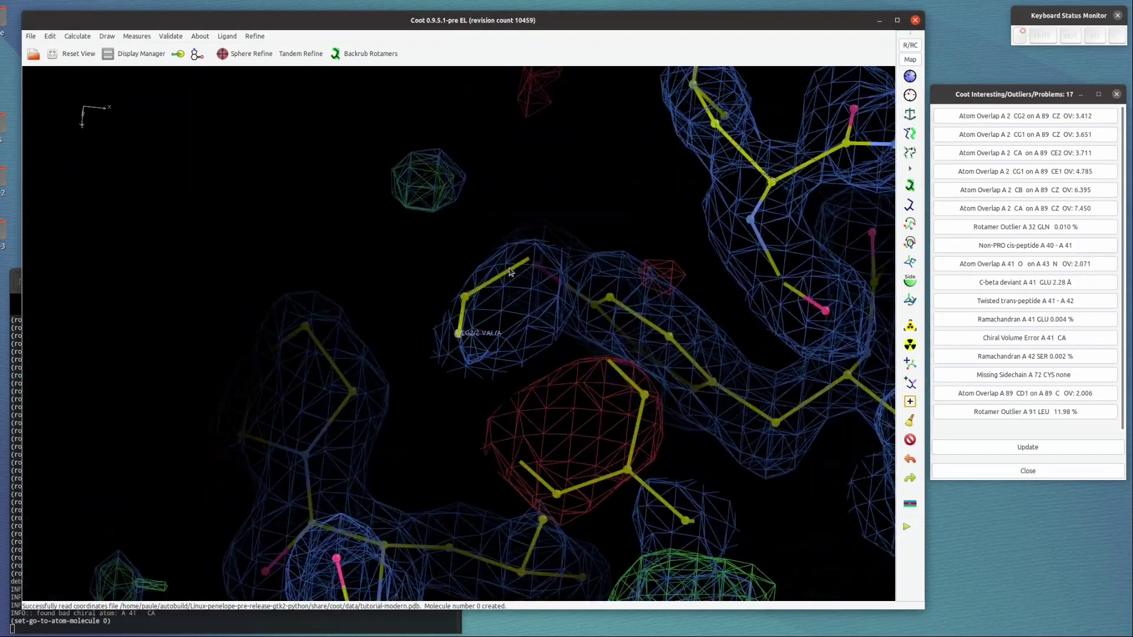
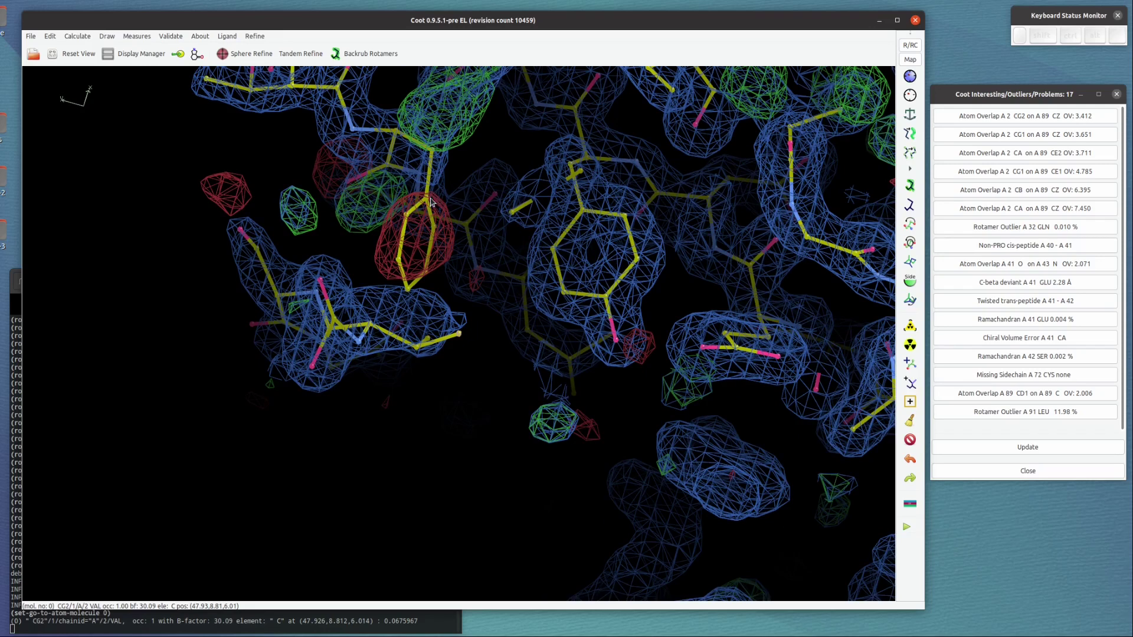
pyautogui.moveTo(363, 224); pyautogui.dragTo(384, 202)
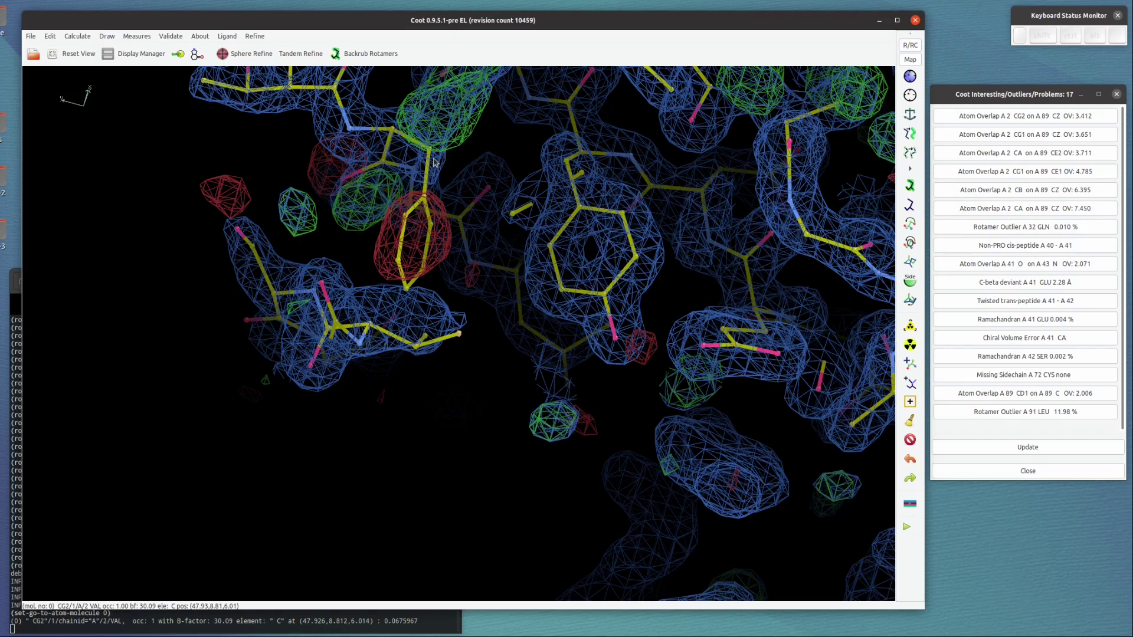
pyautogui.press('g')
pyautogui.moveTo(501, 296); pyautogui.dragTo(388, 402)
# Orbit around the clash to inspect the ring of residue A 89 against the density
pyautogui.click(365, 389)
pyautogui.click(301, 384)
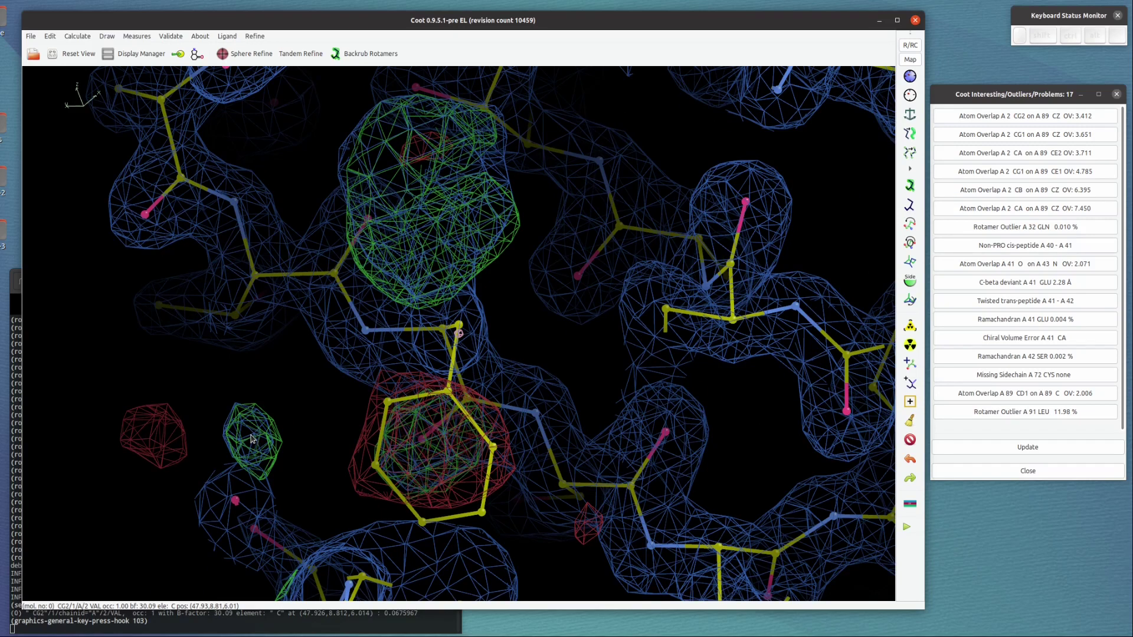
pyautogui.press('g')
pyautogui.press('u')
pyautogui.moveTo(384, 362); pyautogui.dragTo(305, 366)
pyautogui.click(323, 360)
pyautogui.click(440, 312)
pyautogui.moveTo(406, 395); pyautogui.dragTo(606, 410)
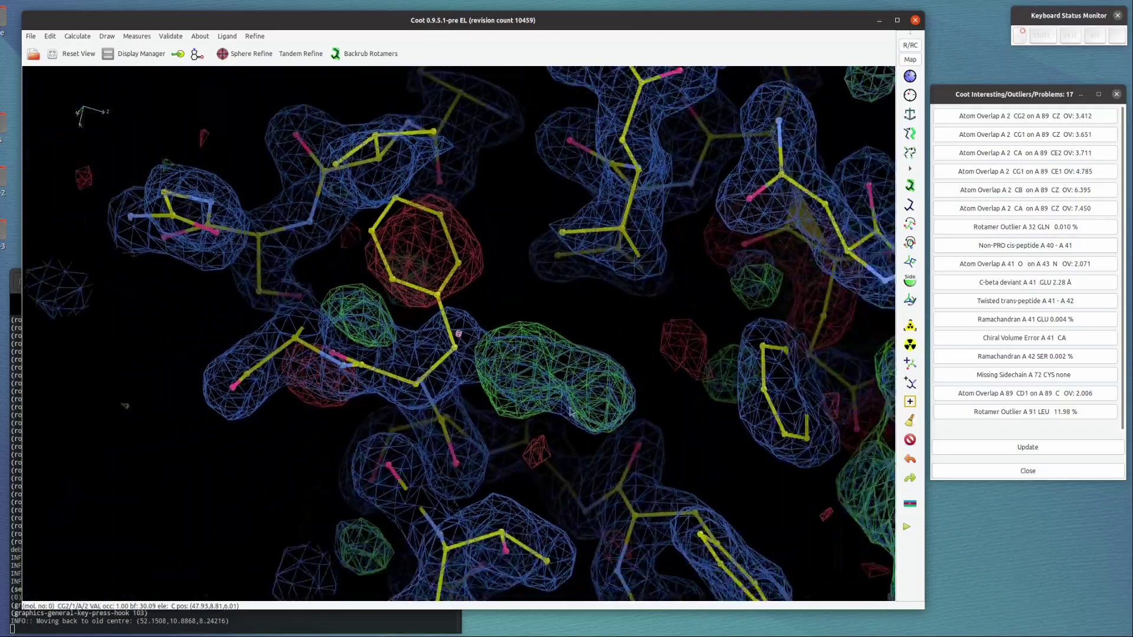
pyautogui.moveTo(542, 403); pyautogui.dragTo(522, 418)
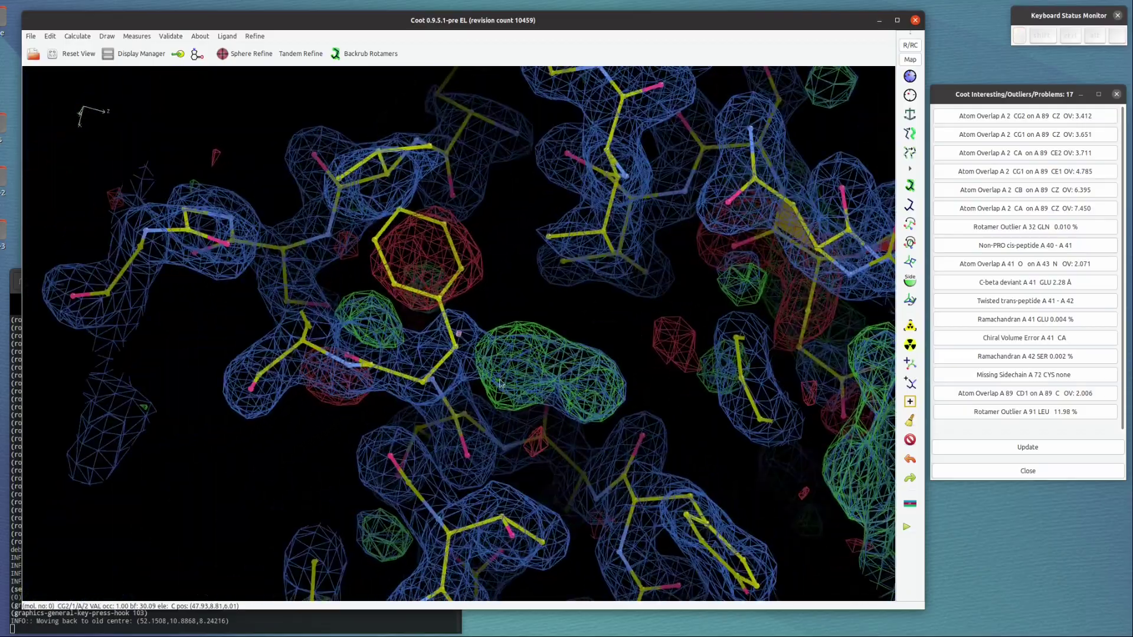
# Refine the A 89 side chain into its green density, accept it, and update the list to 9 problems
pyautogui.moveTo(478, 382); pyautogui.dragTo(503, 387)
pyautogui.press('Return')
pyautogui.press('shift+r')
pyautogui.press('Return')
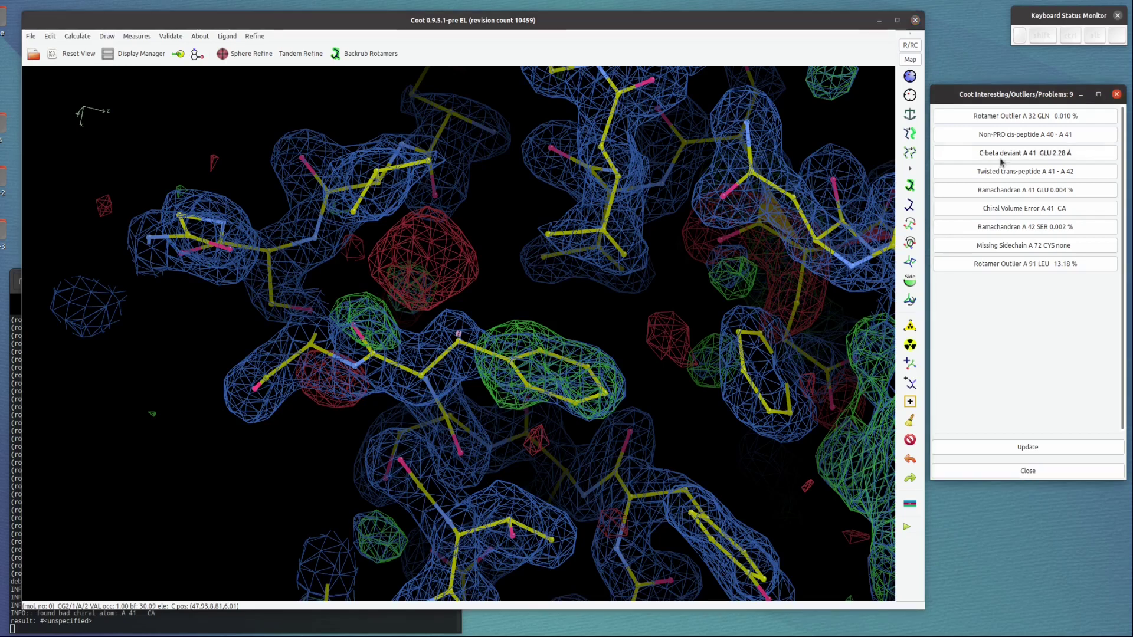
# Jump to the Rotamer Outlier A 32 GLN entry and inspect the side chain in density
pyautogui.click(998, 115)
pyautogui.click(380, 279)
pyautogui.click(391, 418)
pyautogui.click(467, 332)
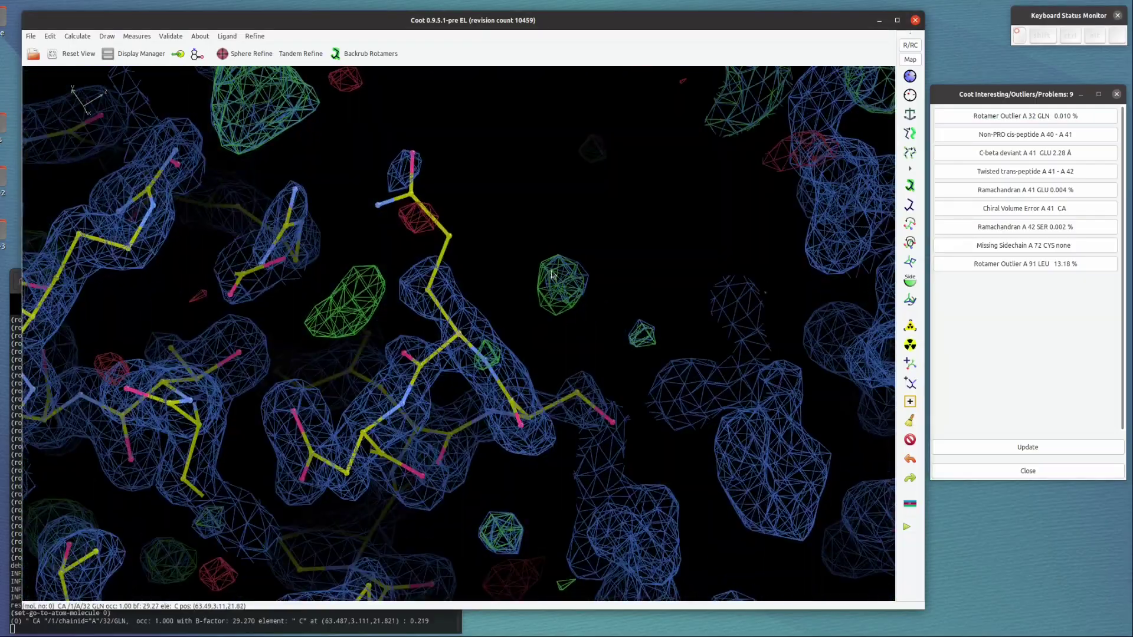
pyautogui.scroll(3)
pyautogui.scroll(3)
pyautogui.moveTo(569, 203); pyautogui.dragTo(447, 268)
# Choose a better rotamer for glutamine A 32 from the Select Rotamer choices and confirm it
pyautogui.press('shift+q')
pyautogui.click(554, 208)
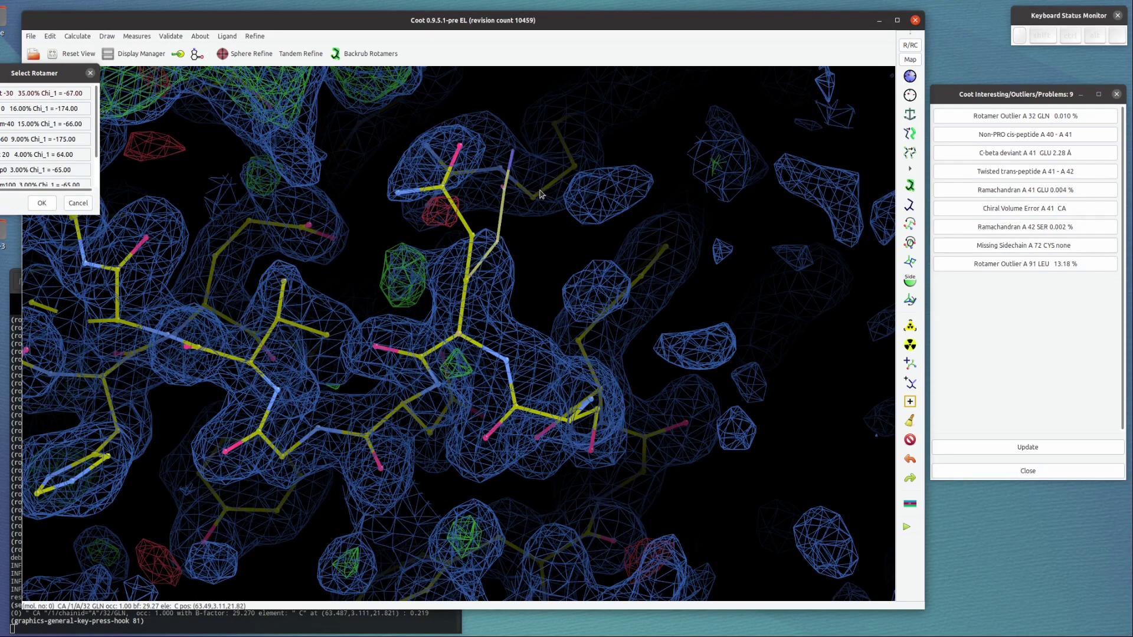
pyautogui.click(556, 269)
pyautogui.press('.')
pyautogui.moveTo(554, 271); pyautogui.dragTo(118, 231)
pyautogui.click(50, 208)
pyautogui.click(516, 259)
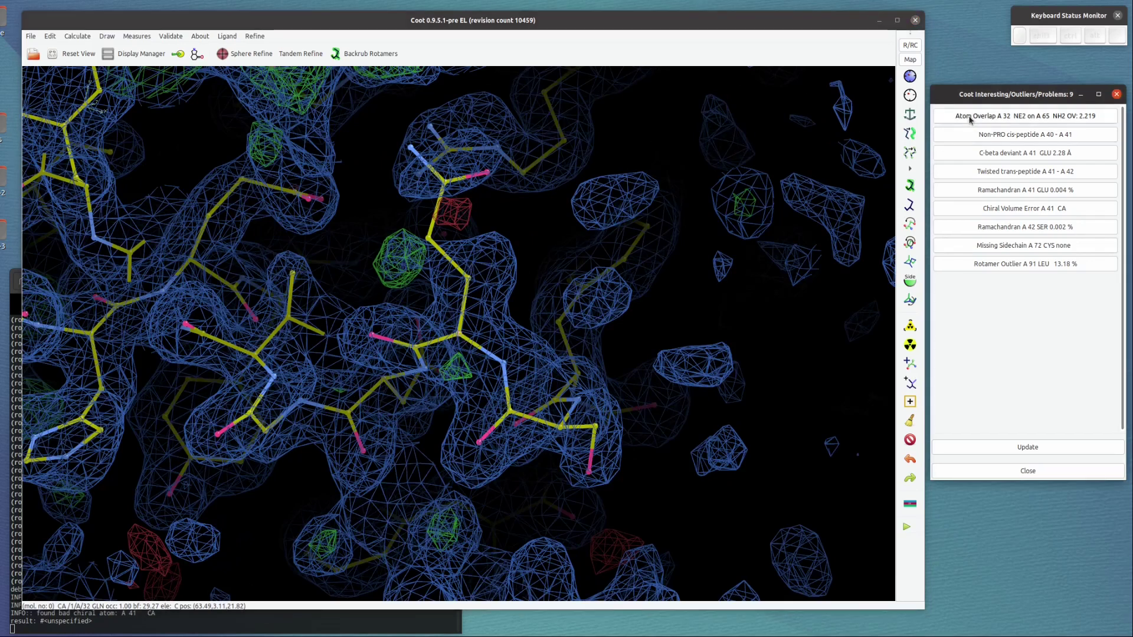
# Refine the residues around glutamine A 32, accept, and update the list to 8 problems
pyautogui.press('shift+r')
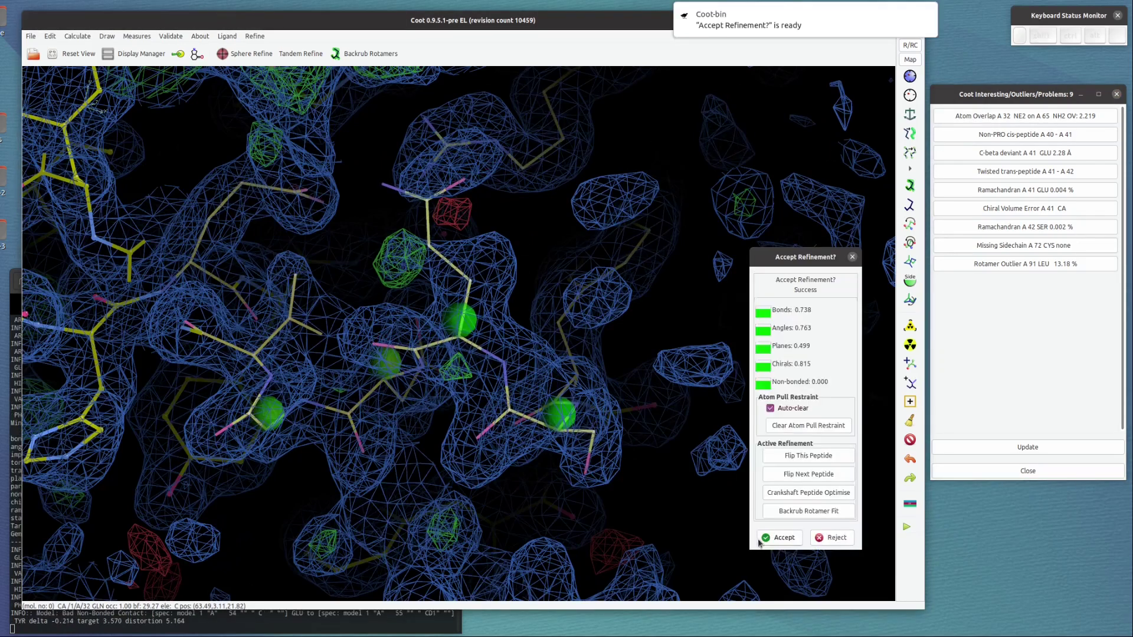
pyautogui.click(777, 540)
pyautogui.moveTo(564, 351); pyautogui.dragTo(521, 346)
pyautogui.click(479, 336)
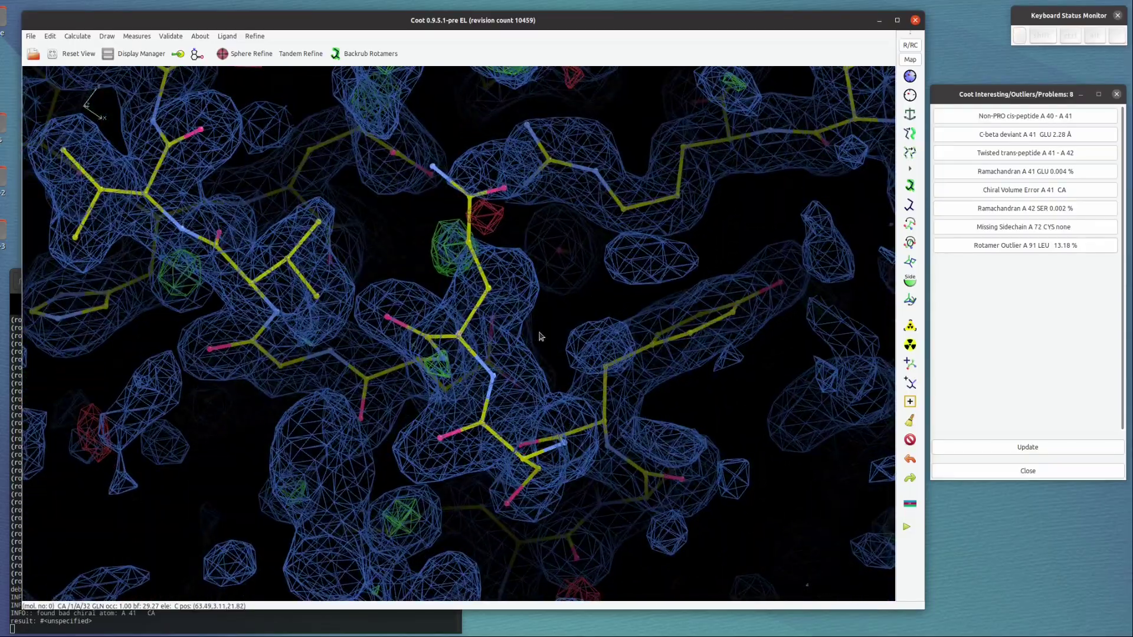
pyautogui.scroll(3)
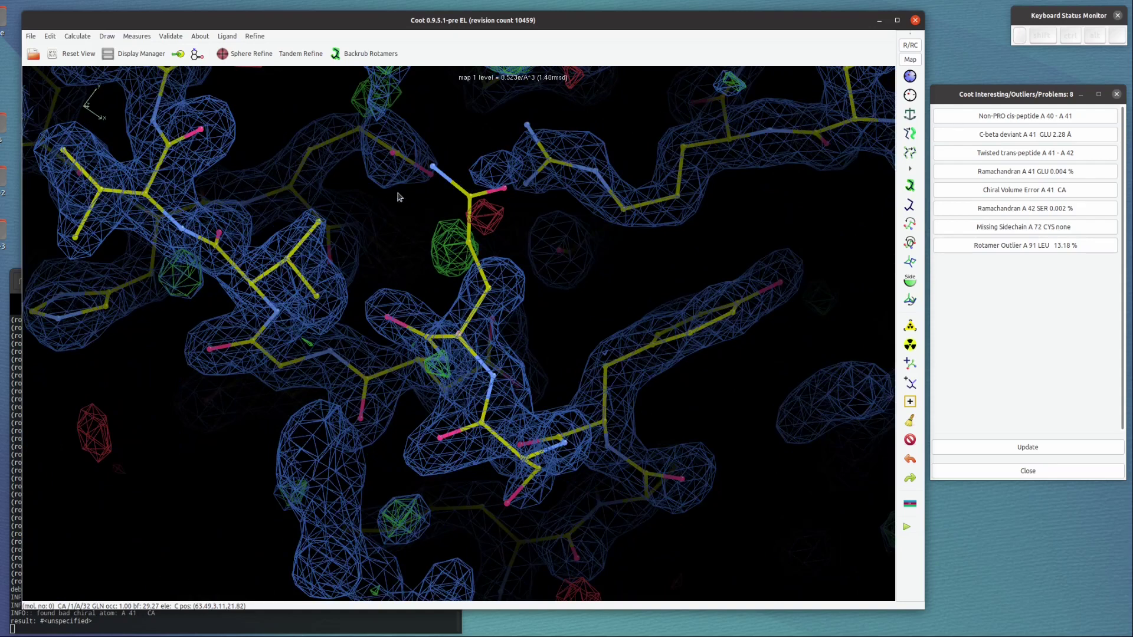
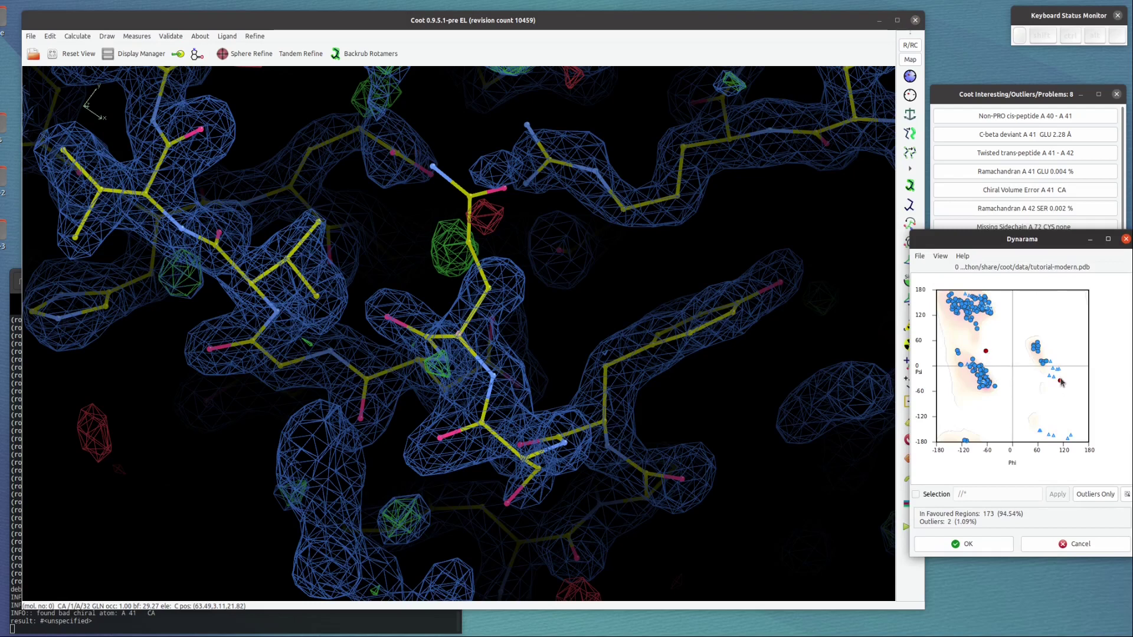
pyautogui.click(1079, 549)
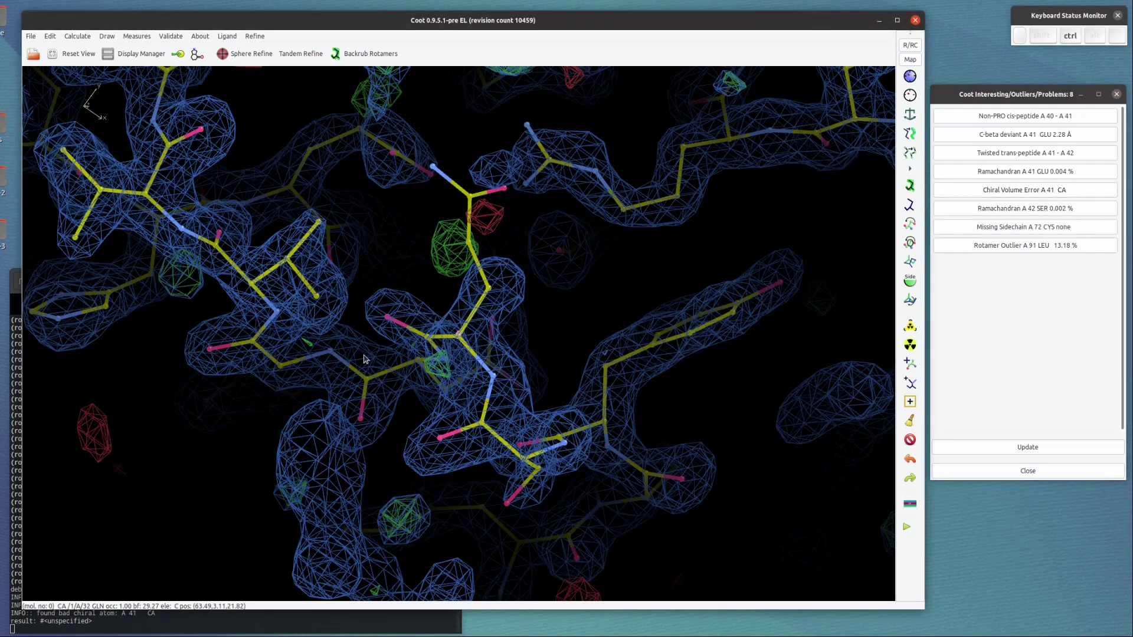
# Go to residue 41, centring on glutamate A 41 with its chiral volume error marker
pyautogui.press('ctrl+g')
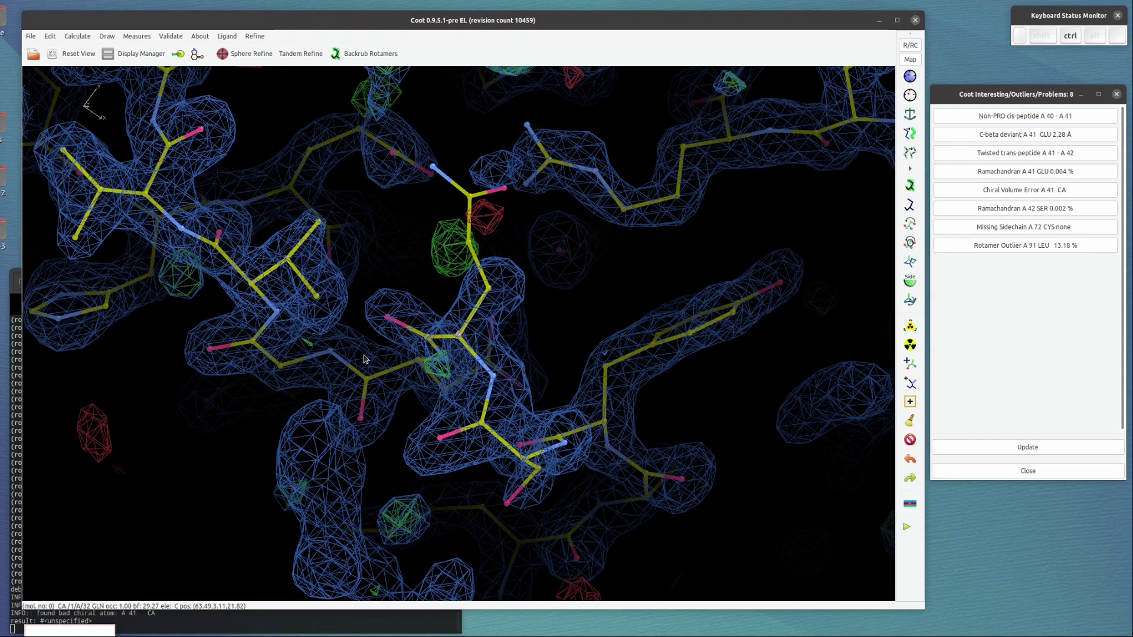
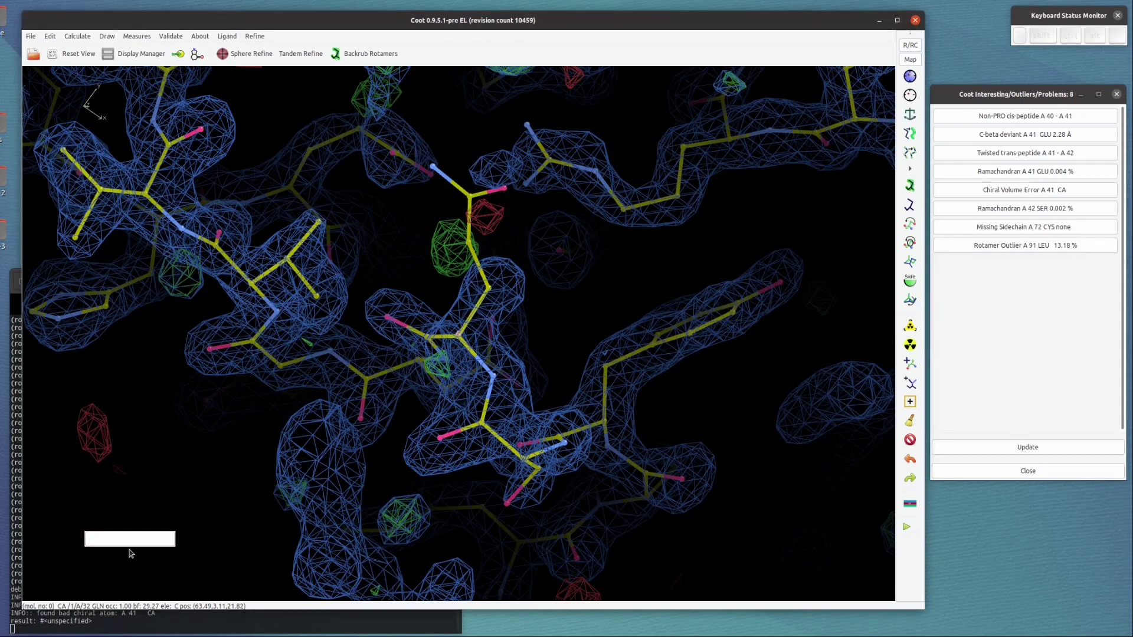
pyautogui.press('4')
pyautogui.press('1')
pyautogui.press('Return')
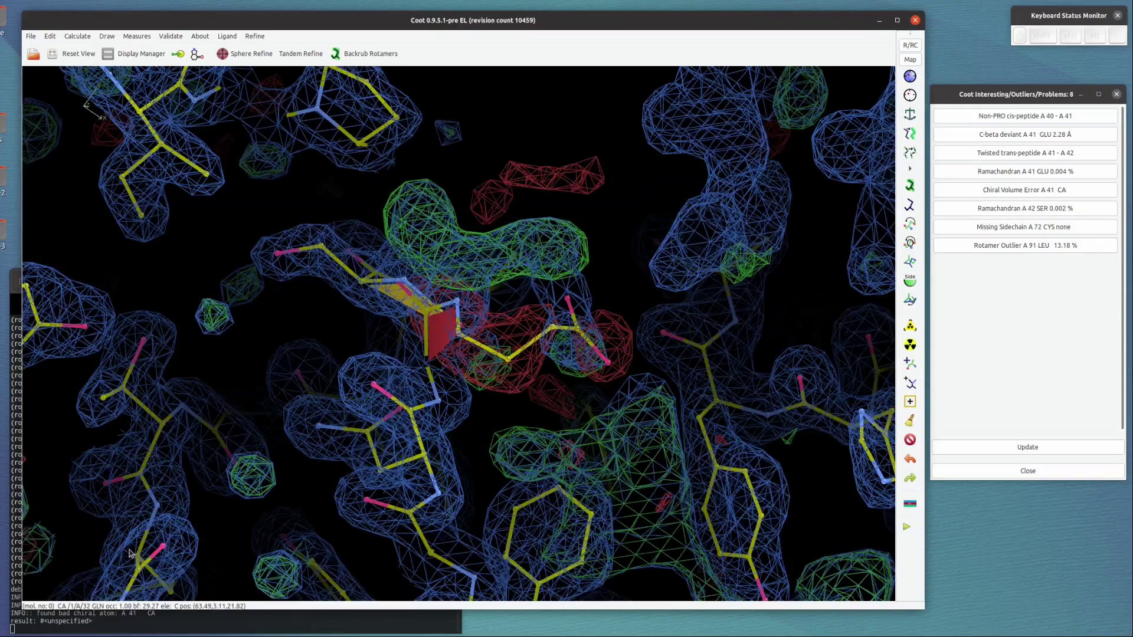
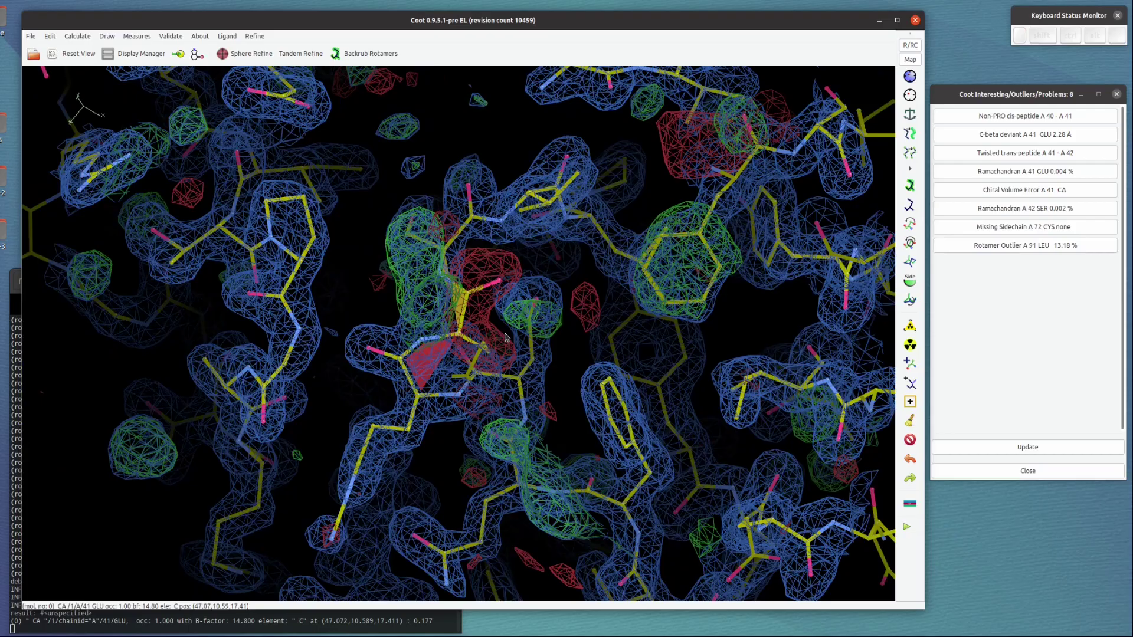
# Orbit the model to inspect the region around glutamate A 41
pyautogui.moveTo(526, 330); pyautogui.dragTo(492, 324)
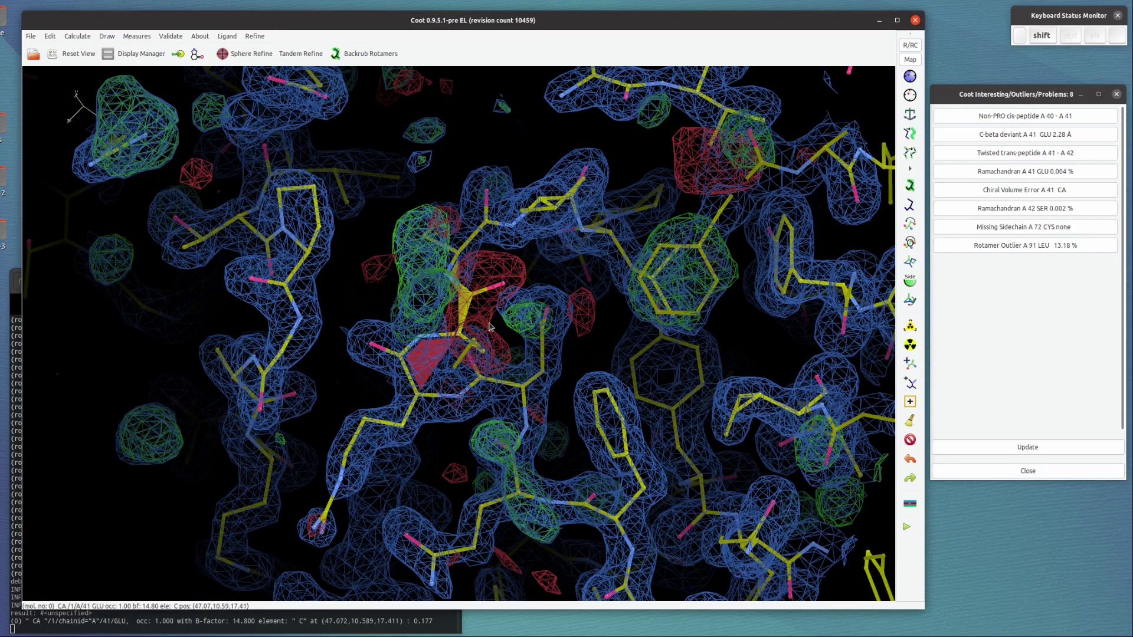
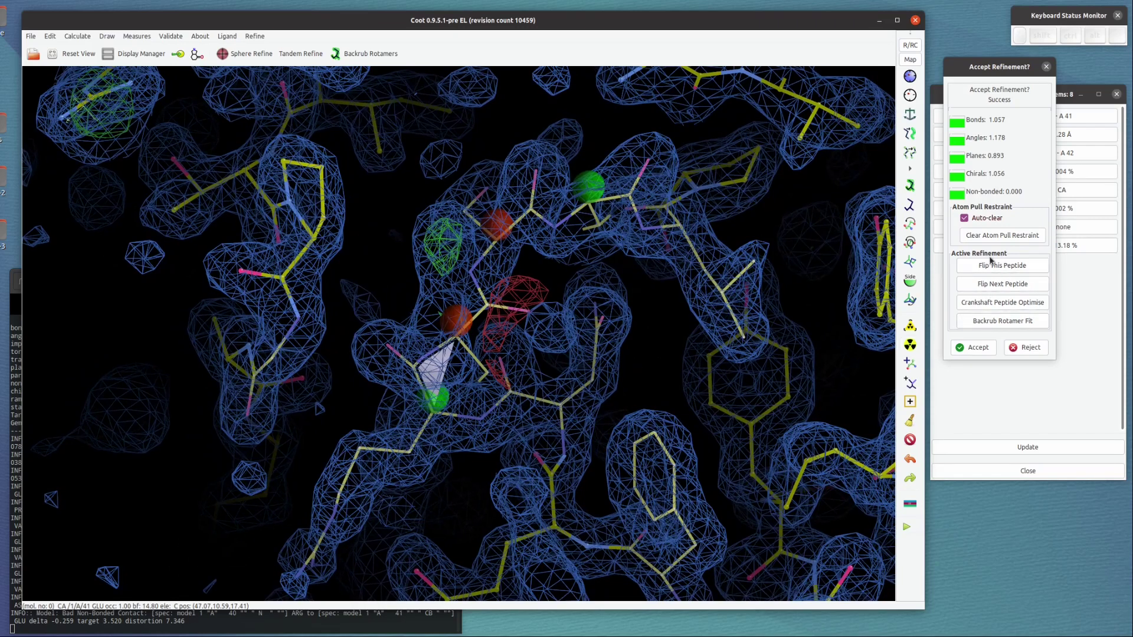
# Refine the backbone around A 40–42, pulling atoms into density, and accept, leaving 2 problems
pyautogui.click(989, 268)
pyautogui.moveTo(659, 369); pyautogui.dragTo(476, 257)
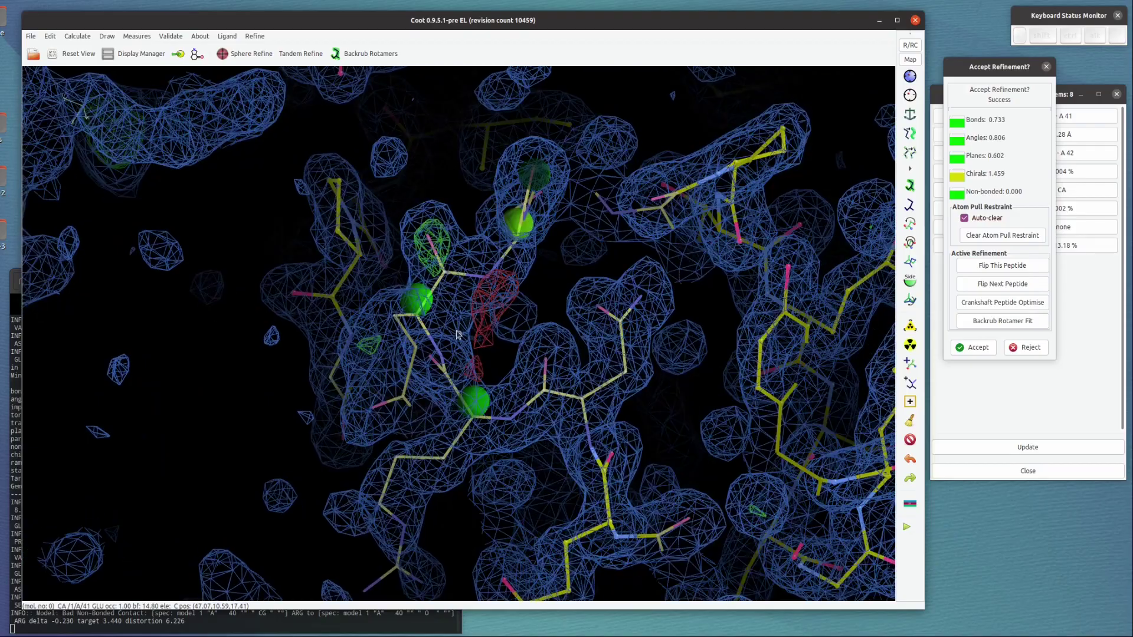
pyautogui.moveTo(200, 404); pyautogui.dragTo(341, 391)
pyautogui.press('g')
pyautogui.moveTo(352, 337); pyautogui.dragTo(422, 362)
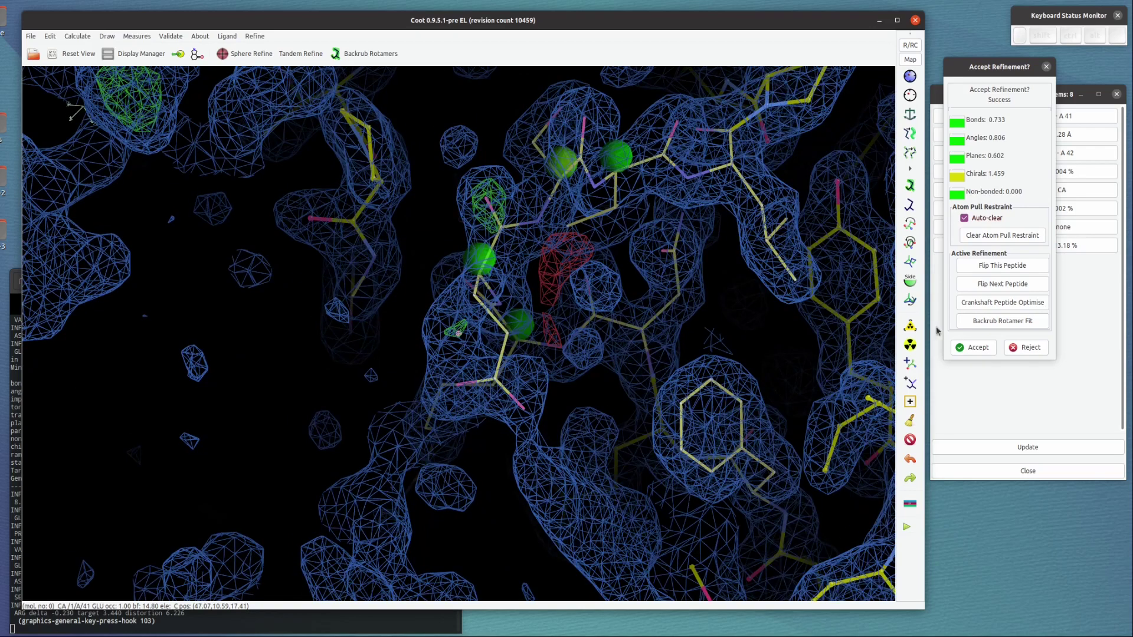
pyautogui.click(1009, 324)
pyautogui.moveTo(358, 431); pyautogui.dragTo(485, 469)
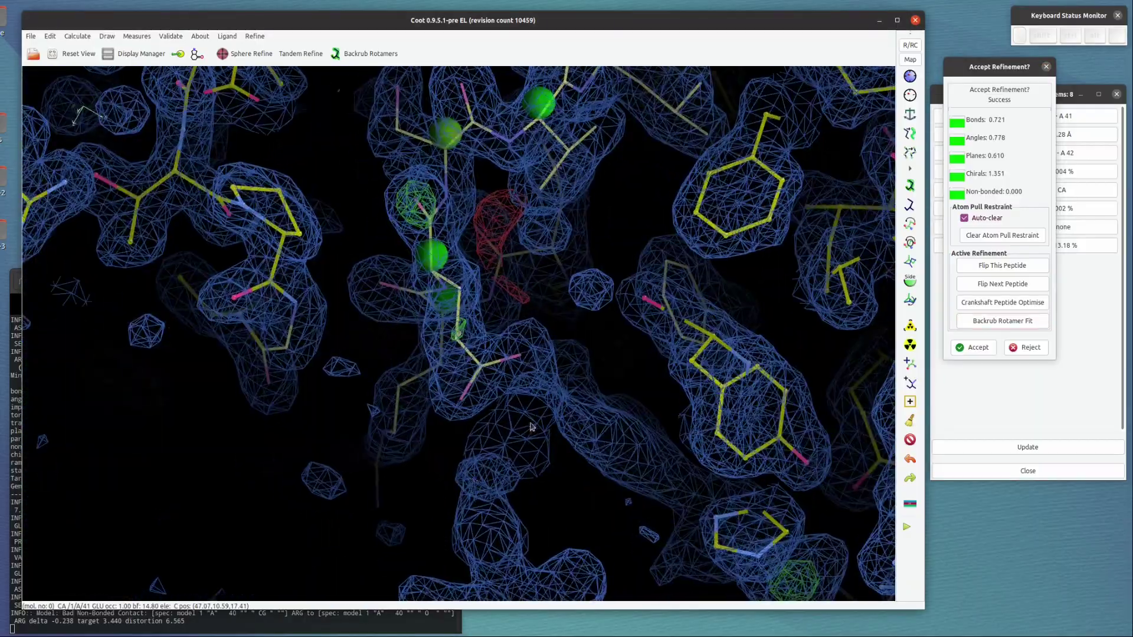
pyautogui.press('Return')
# Jump to the Missing Sidechain A 72 CYS entry and recentre the view on cysteine 72
pyautogui.click(525, 423)
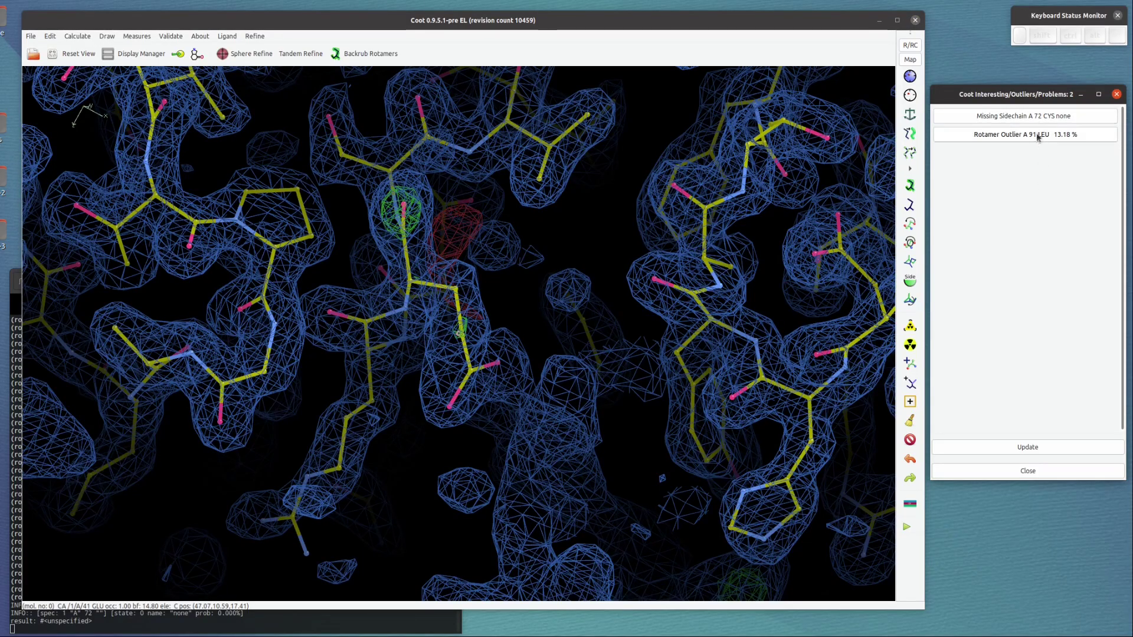
pyautogui.click(1039, 120)
pyautogui.click(395, 310)
pyautogui.click(493, 386)
pyautogui.click(471, 341)
pyautogui.middleClick(500, 322)
pyautogui.click(507, 324)
pyautogui.middleClick(507, 319)
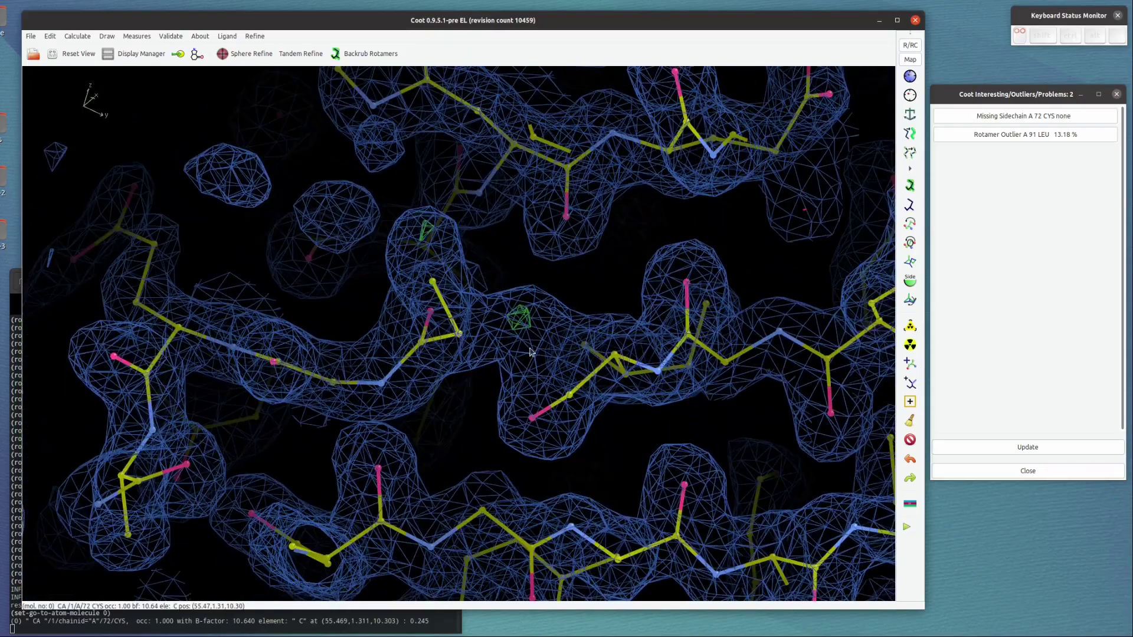
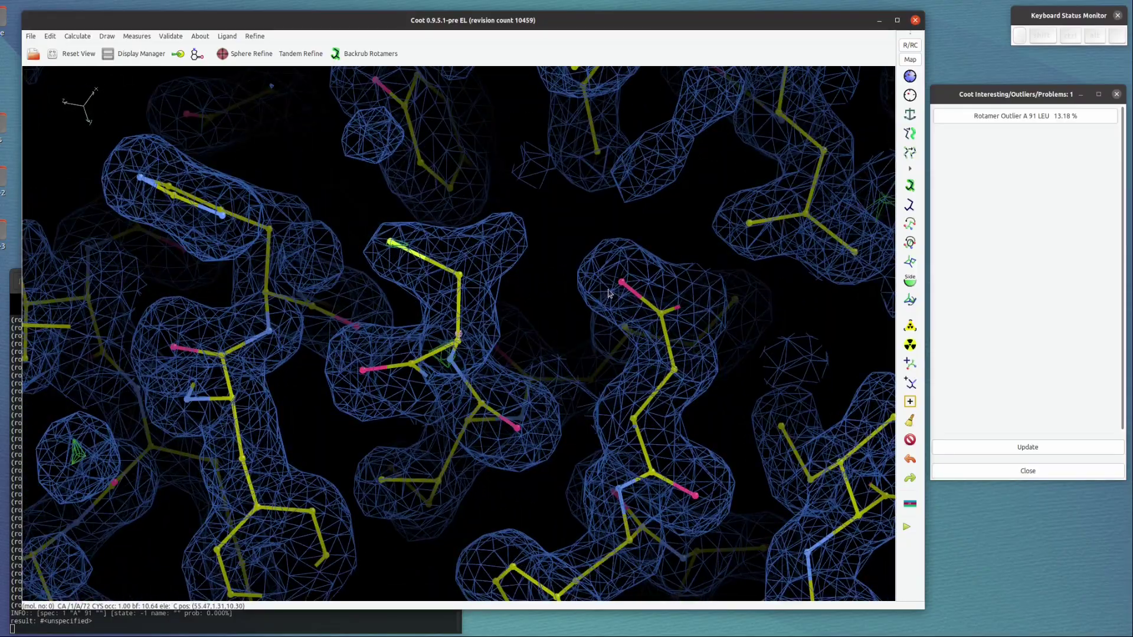
# Add an alternate conformation splitting all of cysteine 72, then refine and accept it
pyautogui.click(915, 385)
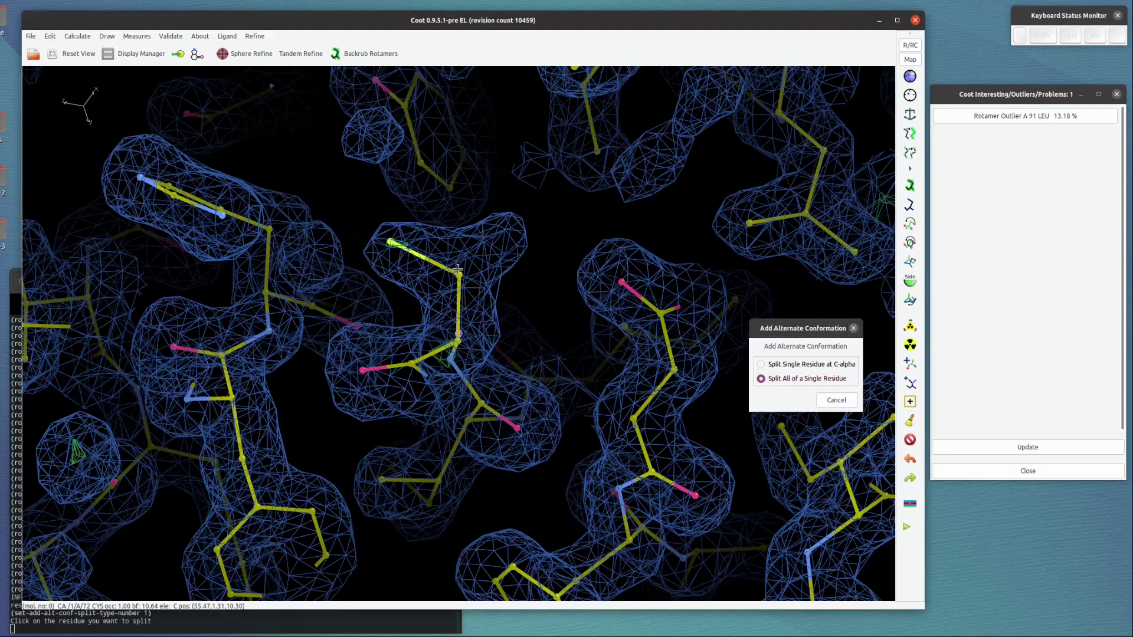
pyautogui.click(464, 279)
pyautogui.click(34, 182)
pyautogui.click(41, 206)
pyautogui.click(513, 340)
pyautogui.press('shift+r')
pyautogui.press('Return')
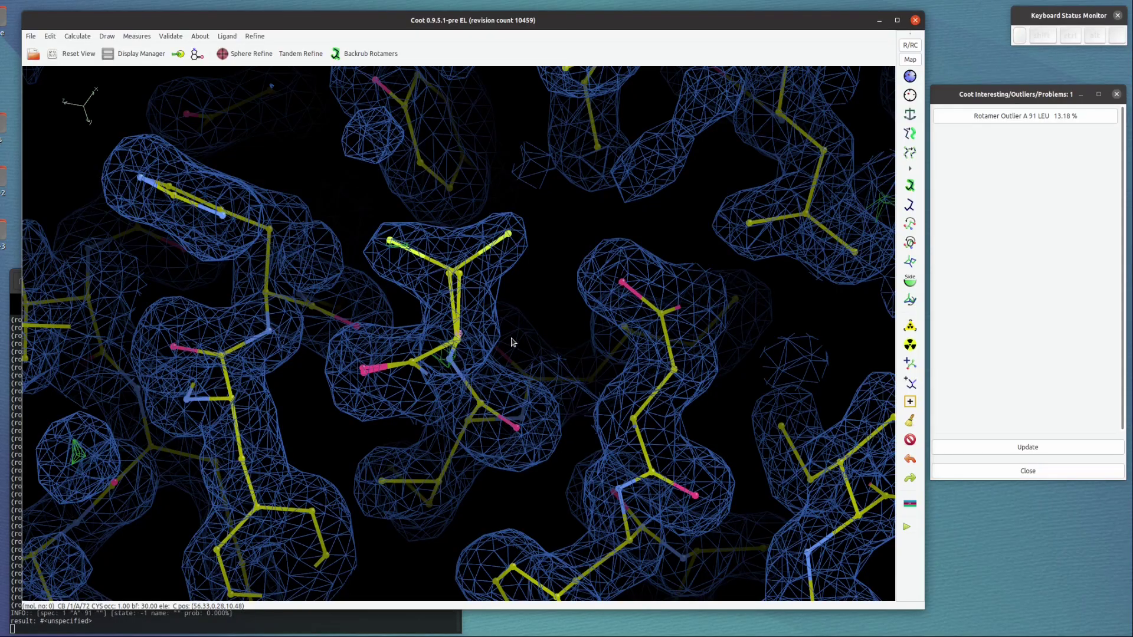
pyautogui.click(519, 340)
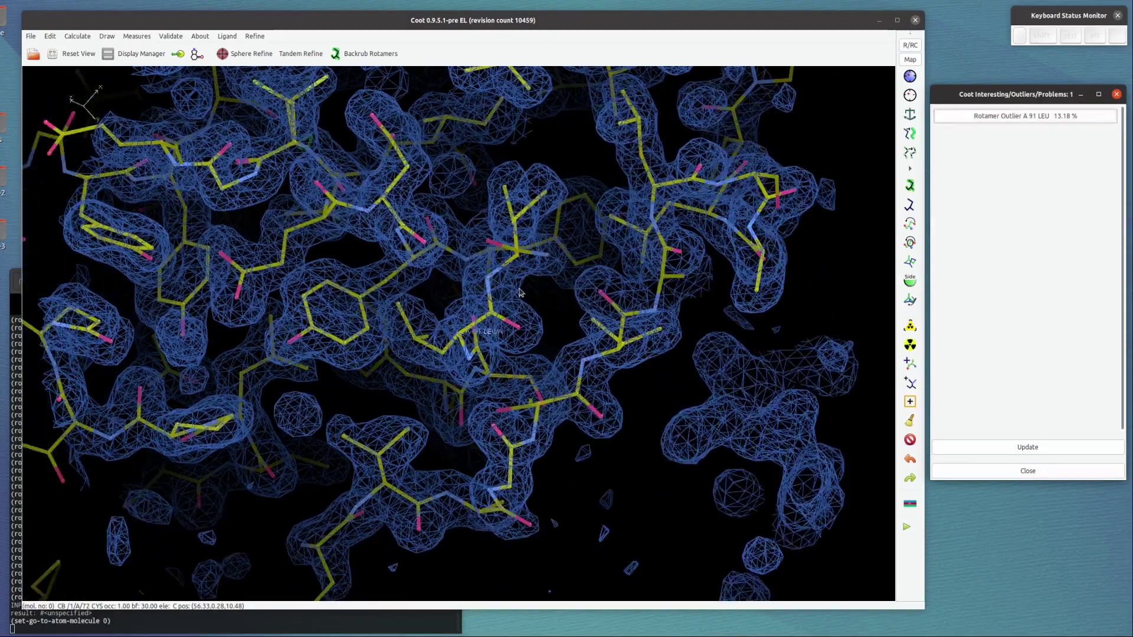
# Refit leucine A 91 to its best rotamer using backrub mode, clearing the last outlier
pyautogui.click(507, 324)
pyautogui.moveTo(466, 334); pyautogui.dragTo(462, 250)
pyautogui.click(485, 247)
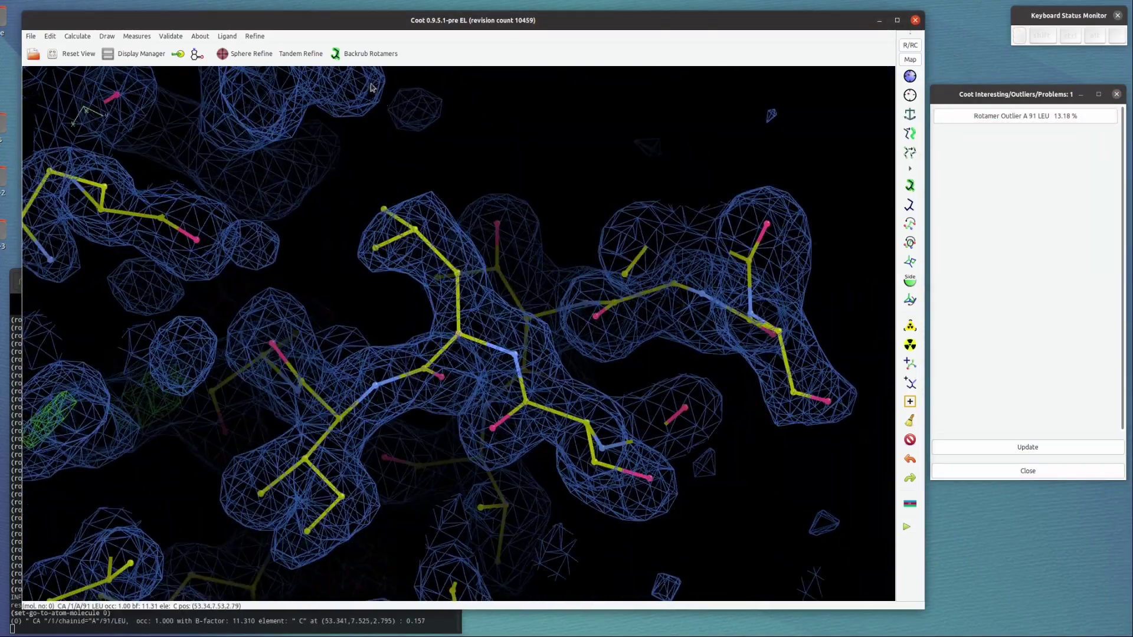
pyautogui.moveTo(485, 195); pyautogui.dragTo(595, 217)
pyautogui.scroll(3)
pyautogui.click(581, 220)
pyautogui.click(374, 58)
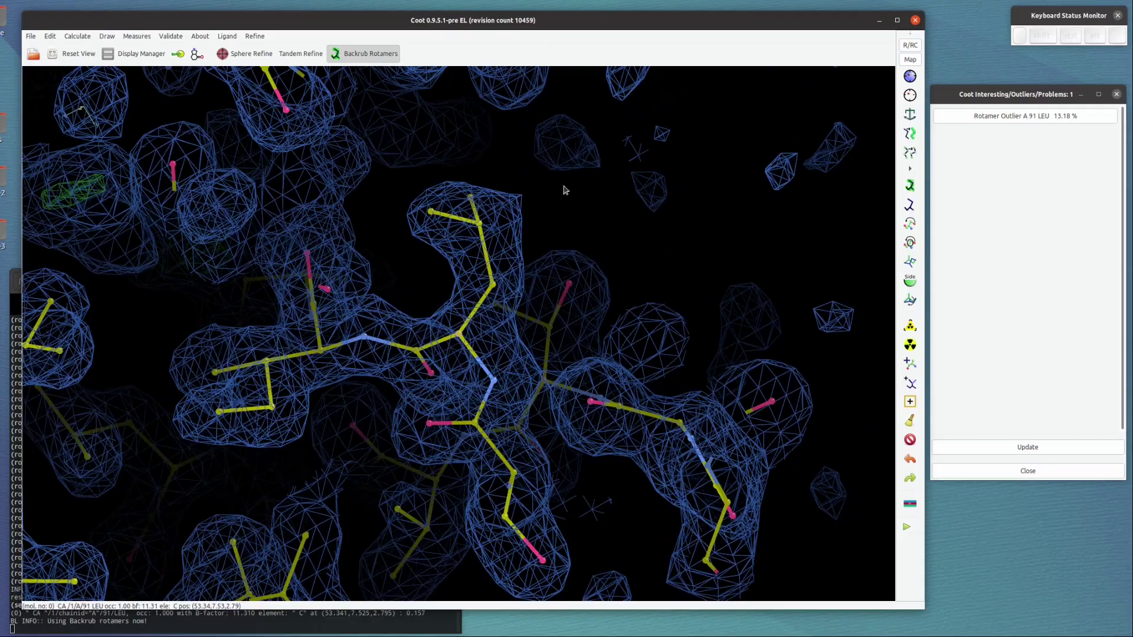
pyautogui.moveTo(595, 217); pyautogui.dragTo(600, 215)
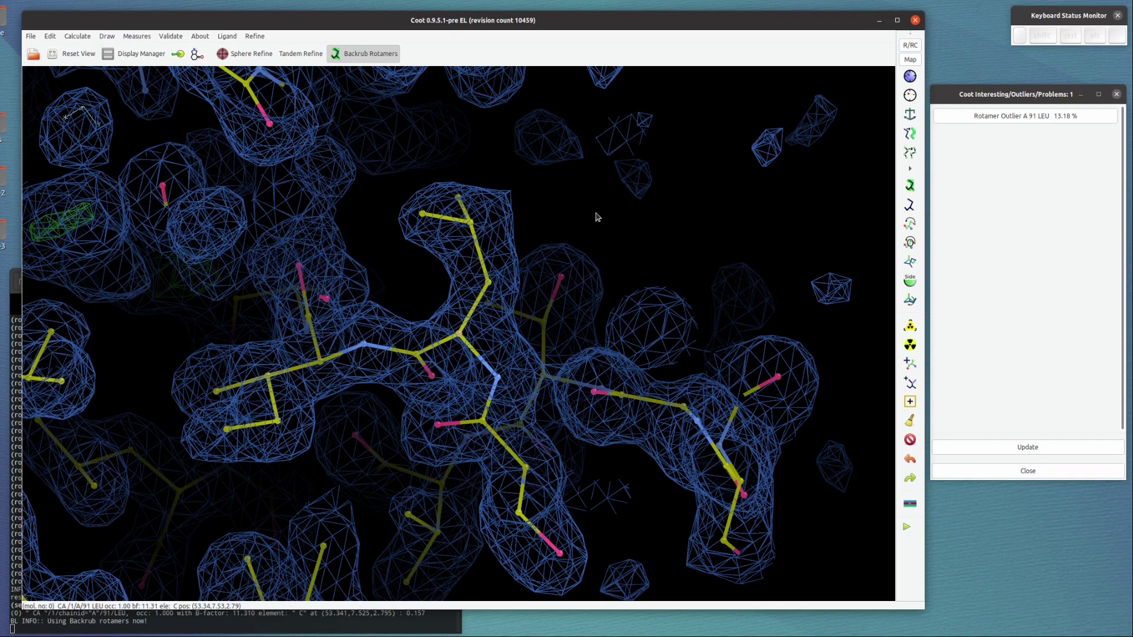
pyautogui.press('j')
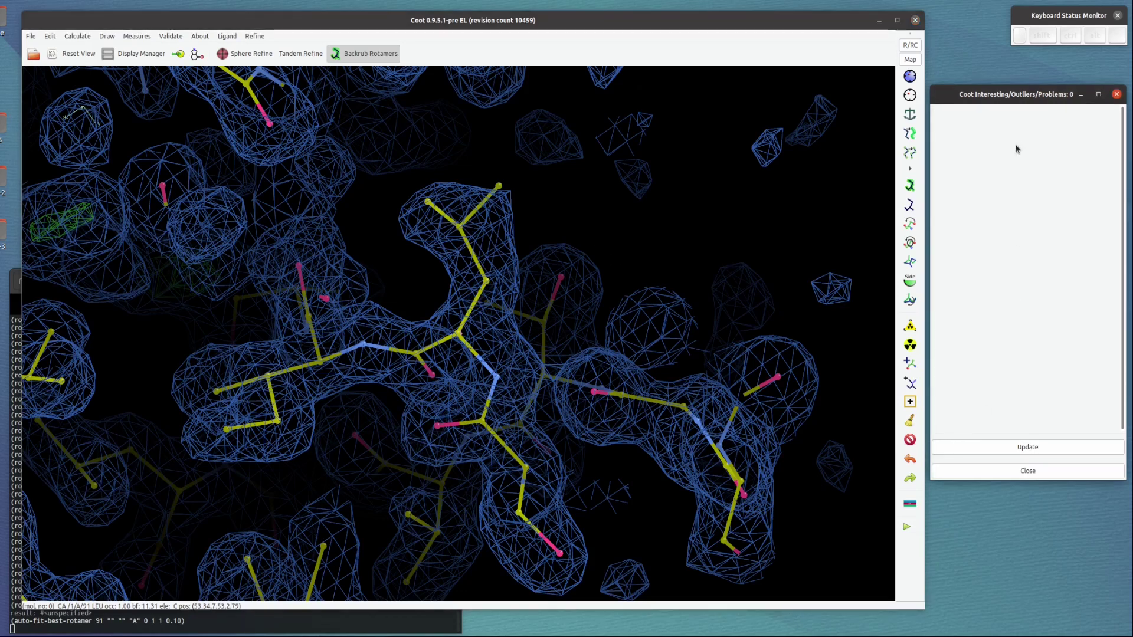
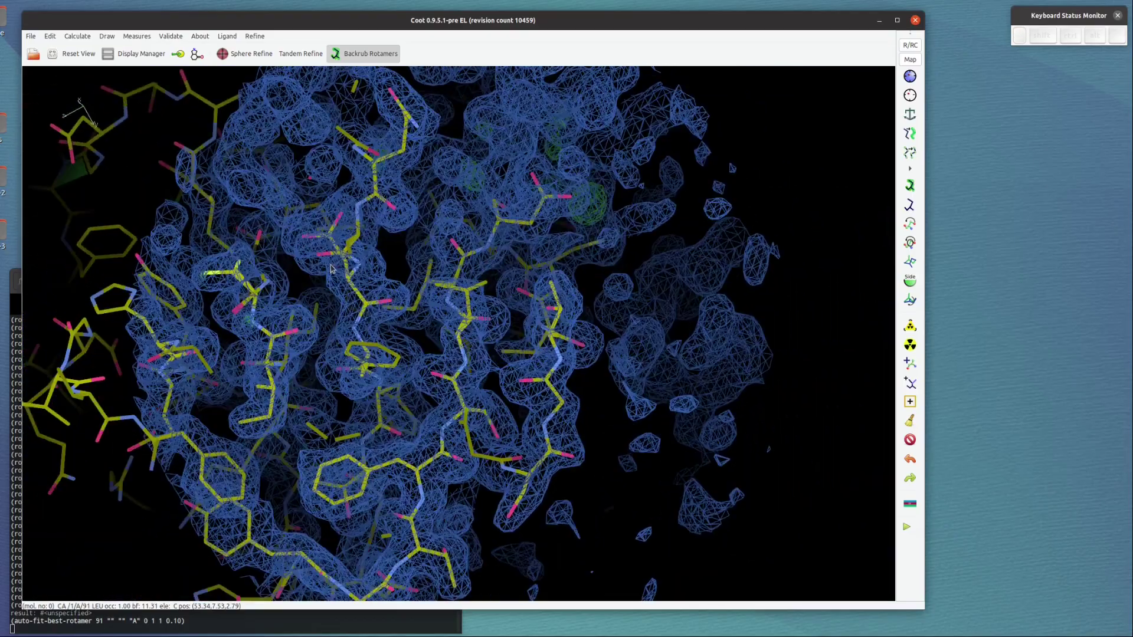
# Run the unmodelled-blob search, adding waters, and look over the whole protein
pyautogui.middleClick(342, 277)
pyautogui.click(442, 315)
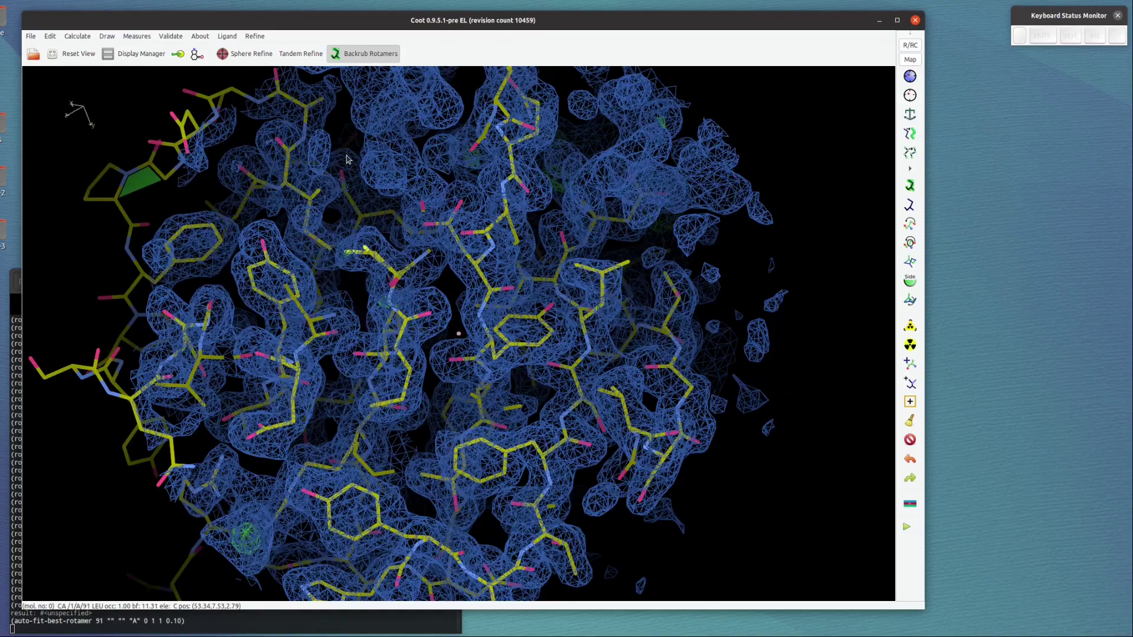
pyautogui.moveTo(414, 261); pyautogui.dragTo(215, 57)
pyautogui.moveTo(176, 41); pyautogui.dragTo(198, 108)
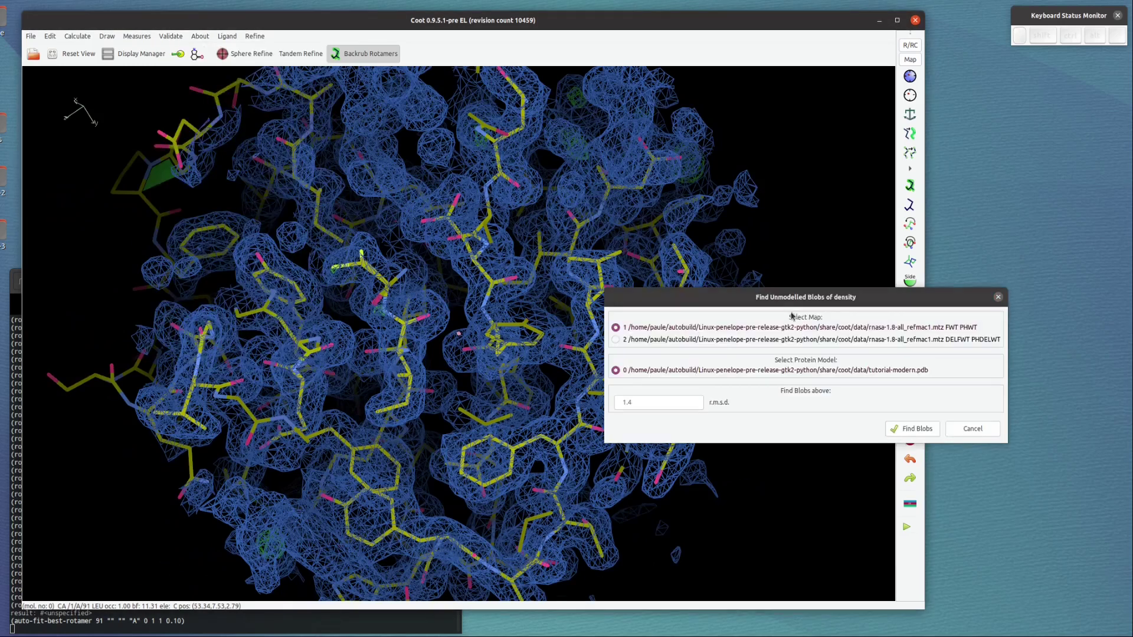
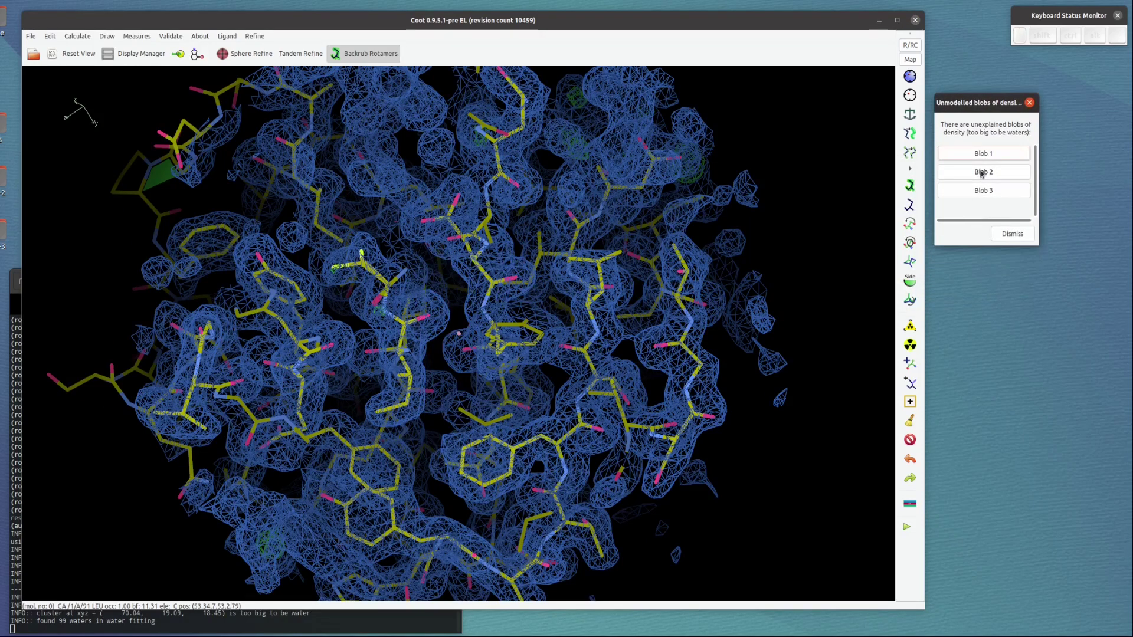
# Visit the listed density blobs in turn and inspect each against its map
pyautogui.click(988, 155)
pyautogui.click(435, 254)
pyautogui.scroll(3)
pyautogui.click(564, 314)
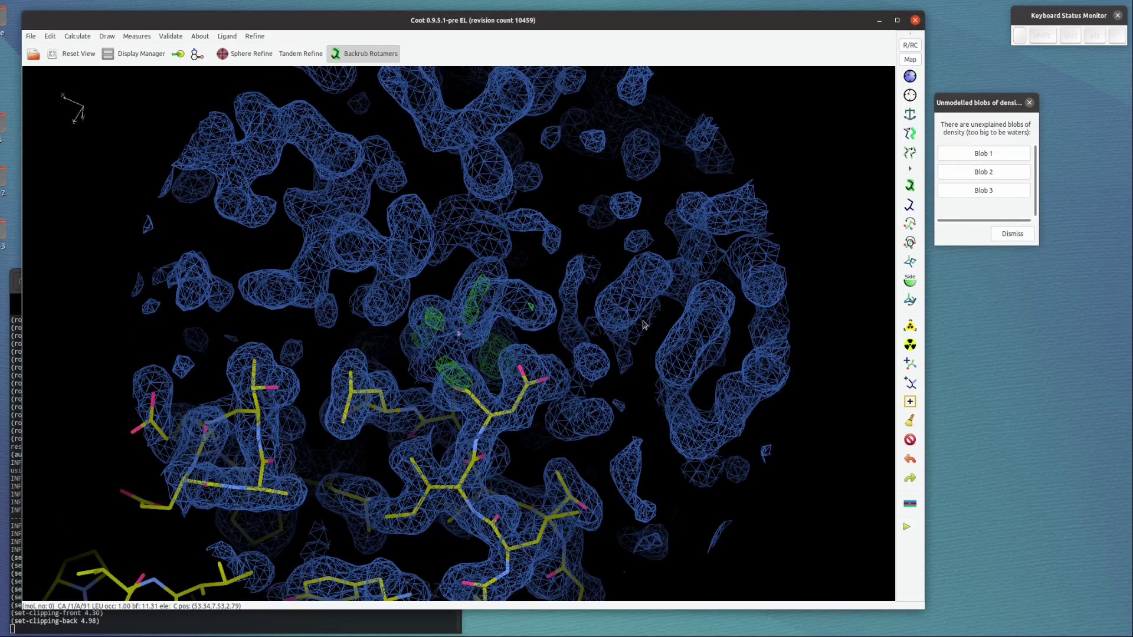
pyautogui.moveTo(658, 330); pyautogui.dragTo(665, 328)
pyautogui.click(661, 327)
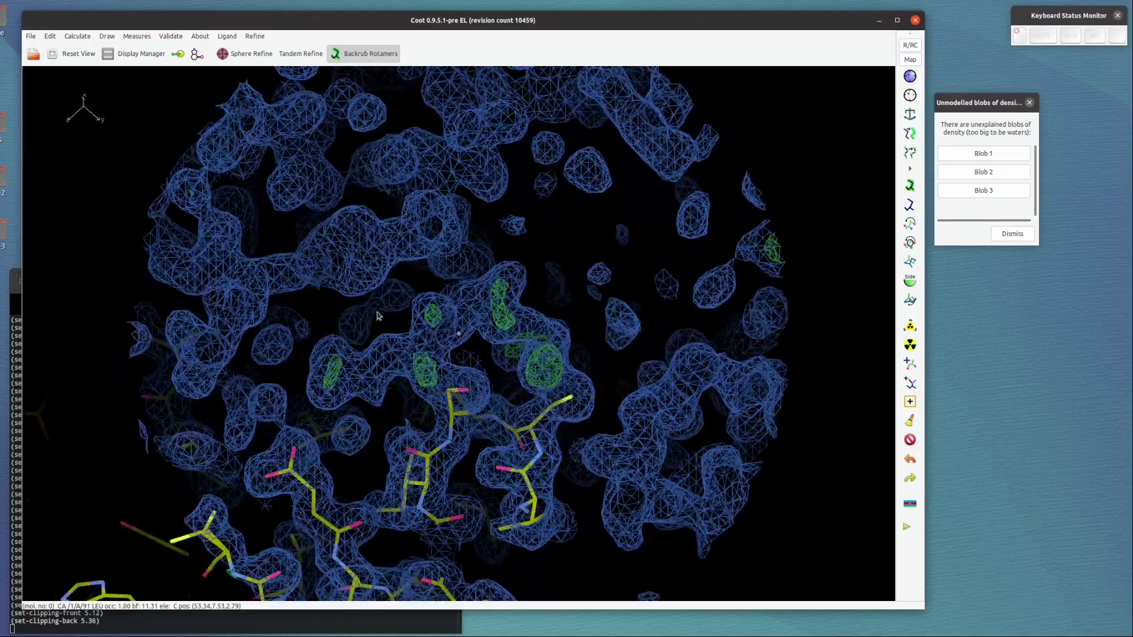
pyautogui.moveTo(564, 297); pyautogui.dragTo(414, 374)
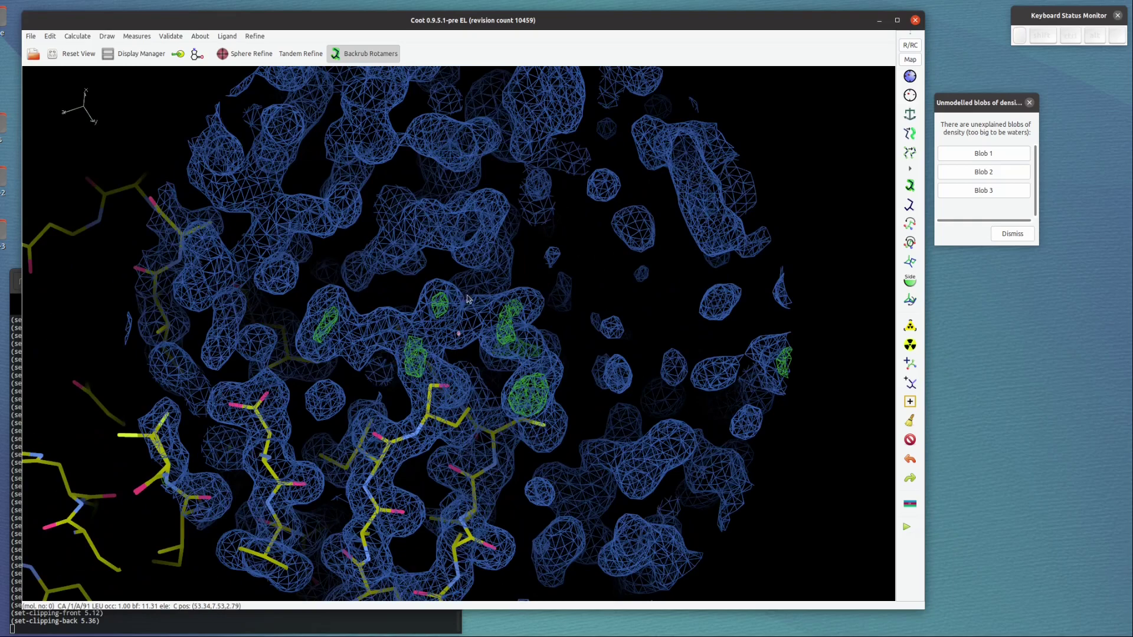
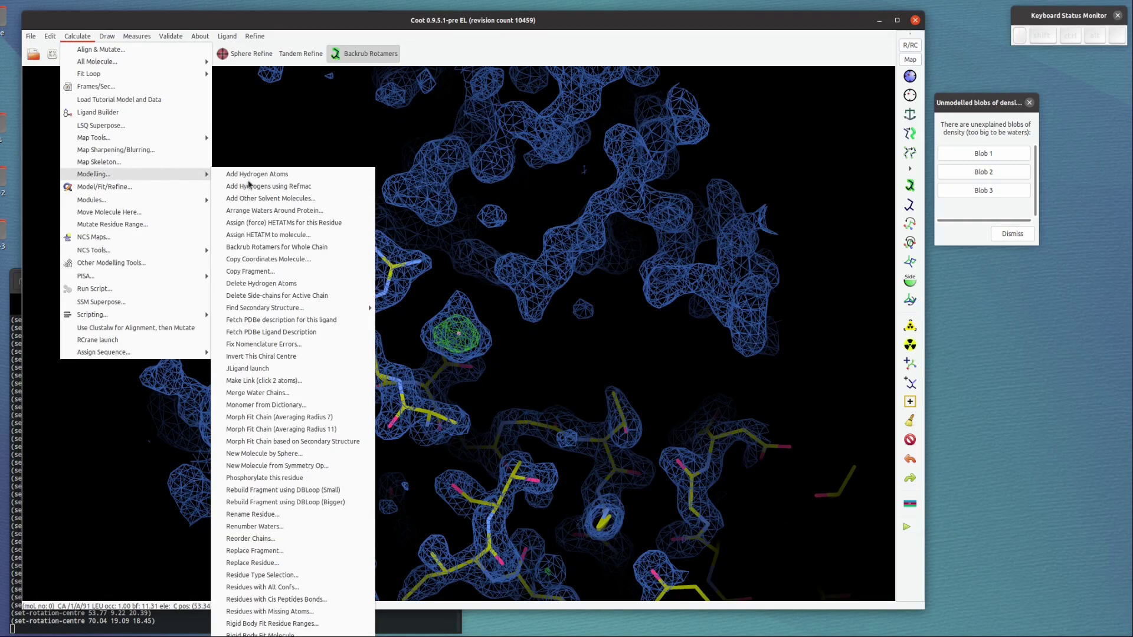
# Bring up the solvent-molecule chooser to add a sulfate ion to the green blob
pyautogui.click(272, 199)
pyautogui.click(164, 234)
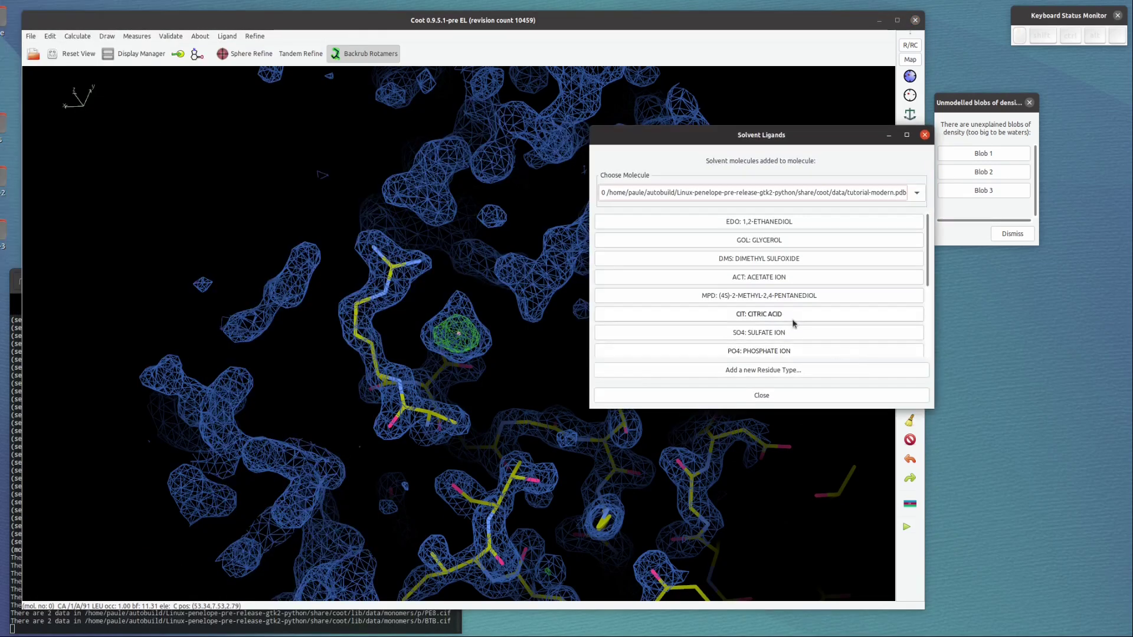
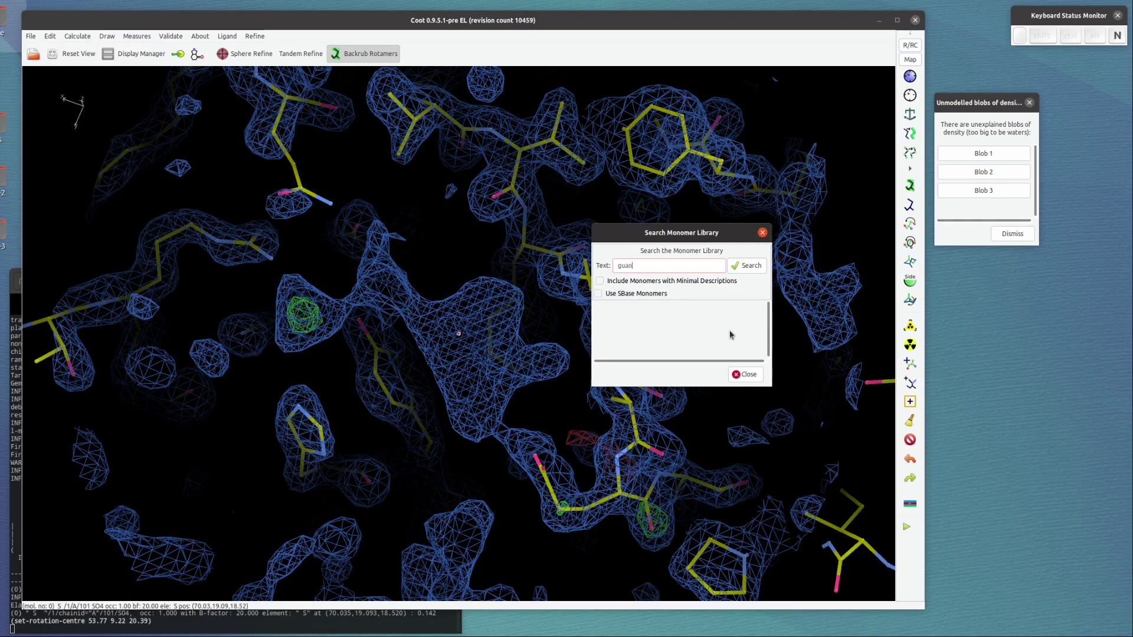
# Search the monomer library for 'guanosine phosphate' and import the 3GP entry
pyautogui.press('space')
pyautogui.press('Return')
pyautogui.click(746, 376)
pyautogui.click(758, 326)
pyautogui.scroll(3)
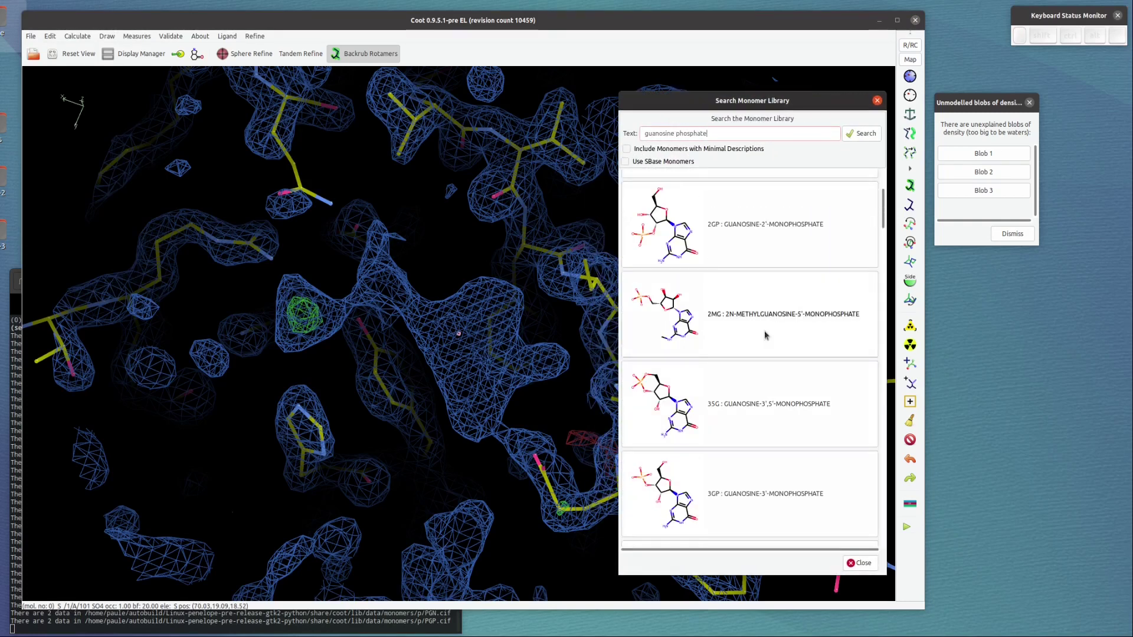
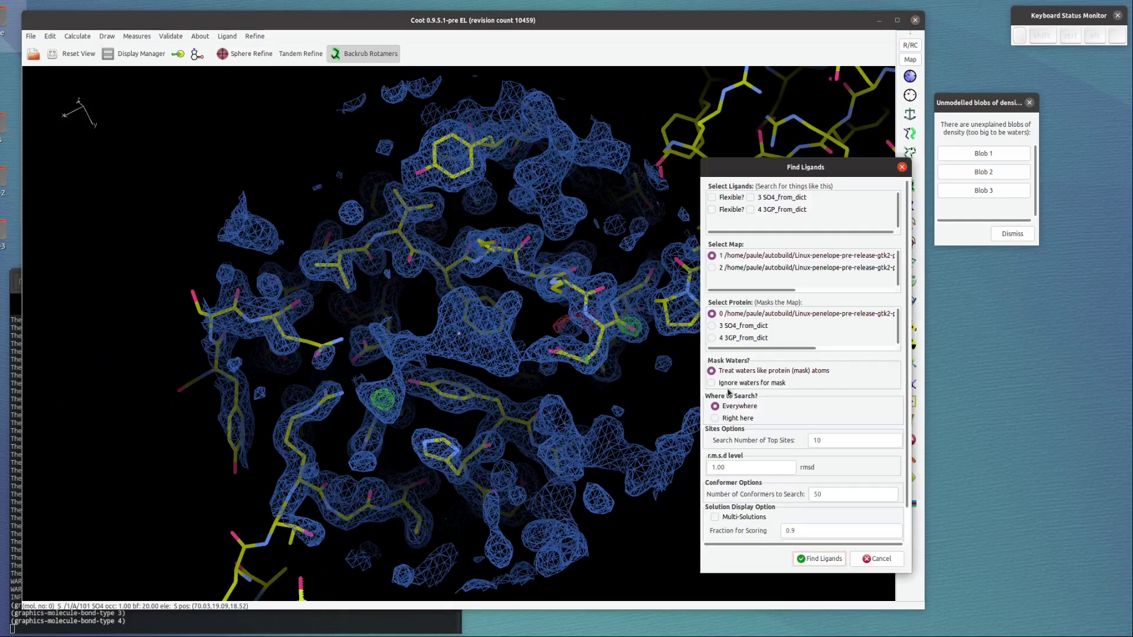
# Fit one 3GP_from_dict ligand into the density right here at the view centre and accept it
pyautogui.click(826, 430)
pyautogui.click(760, 179)
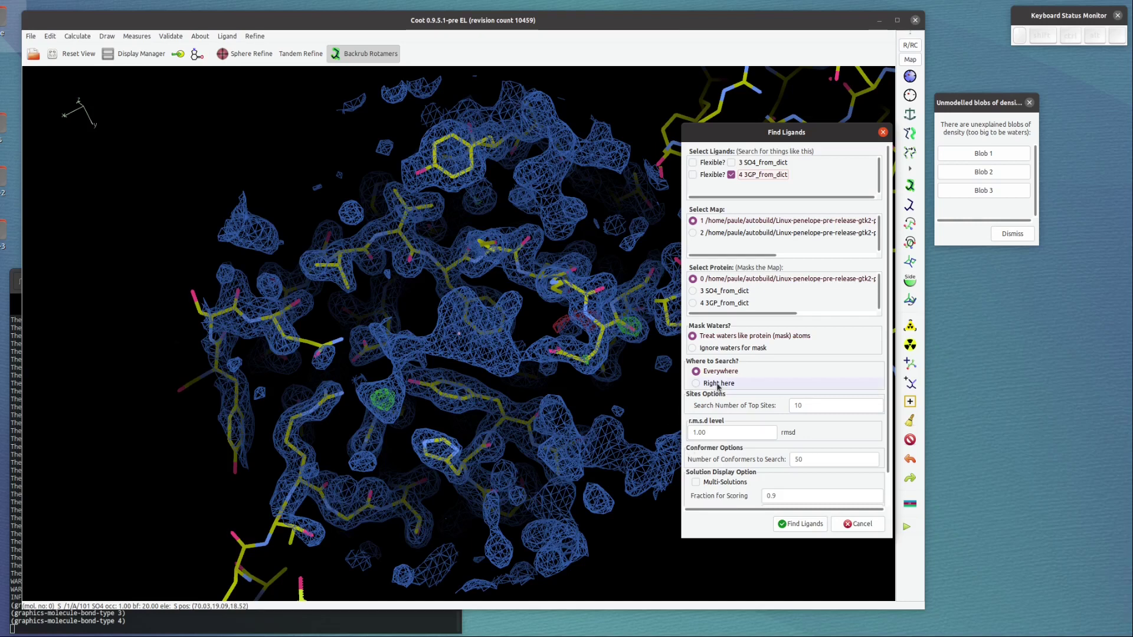
pyautogui.click(721, 387)
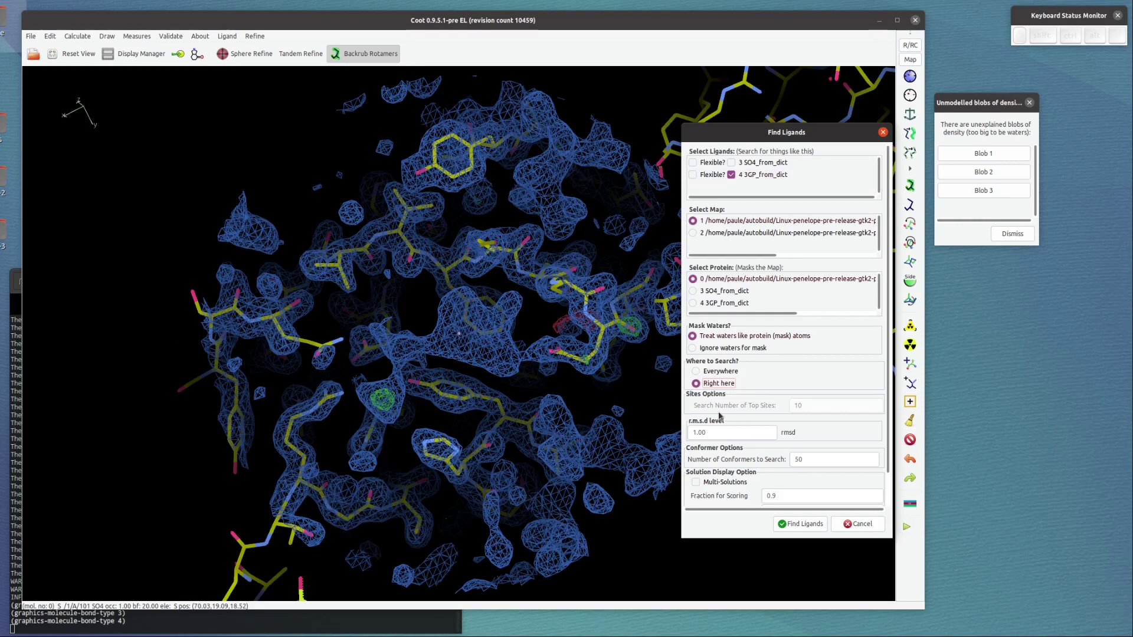
pyautogui.middleClick(837, 436)
pyautogui.click(813, 531)
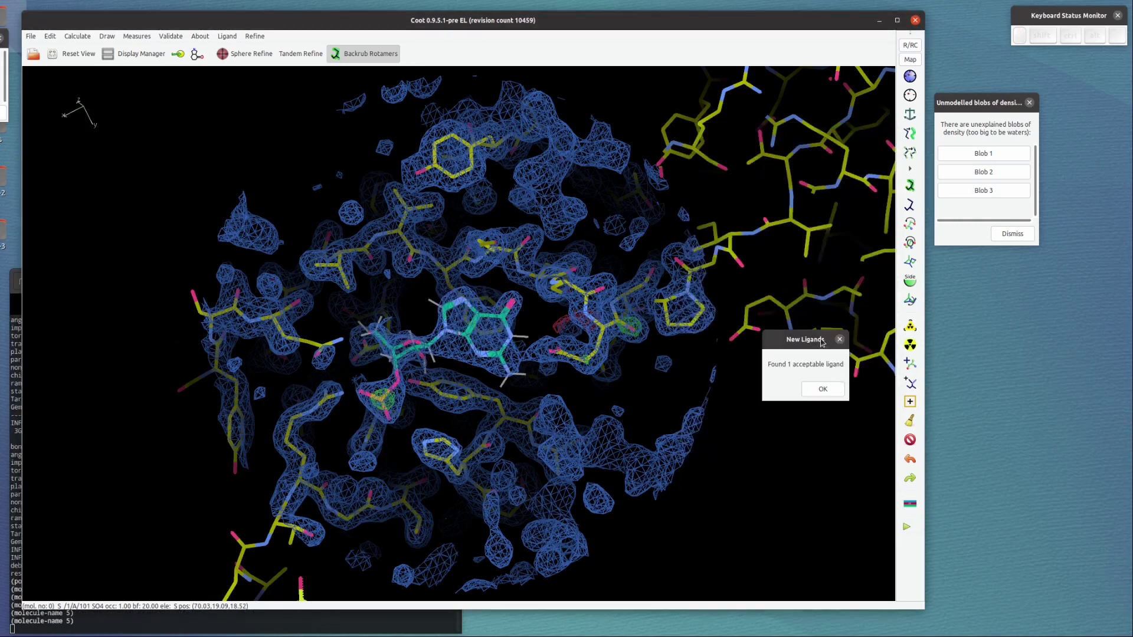
pyautogui.click(812, 391)
pyautogui.click(643, 376)
pyautogui.click(483, 413)
# Centre on the fitted 3GP ligand with its 2D diagram shown alongside
pyautogui.rightClick(484, 413)
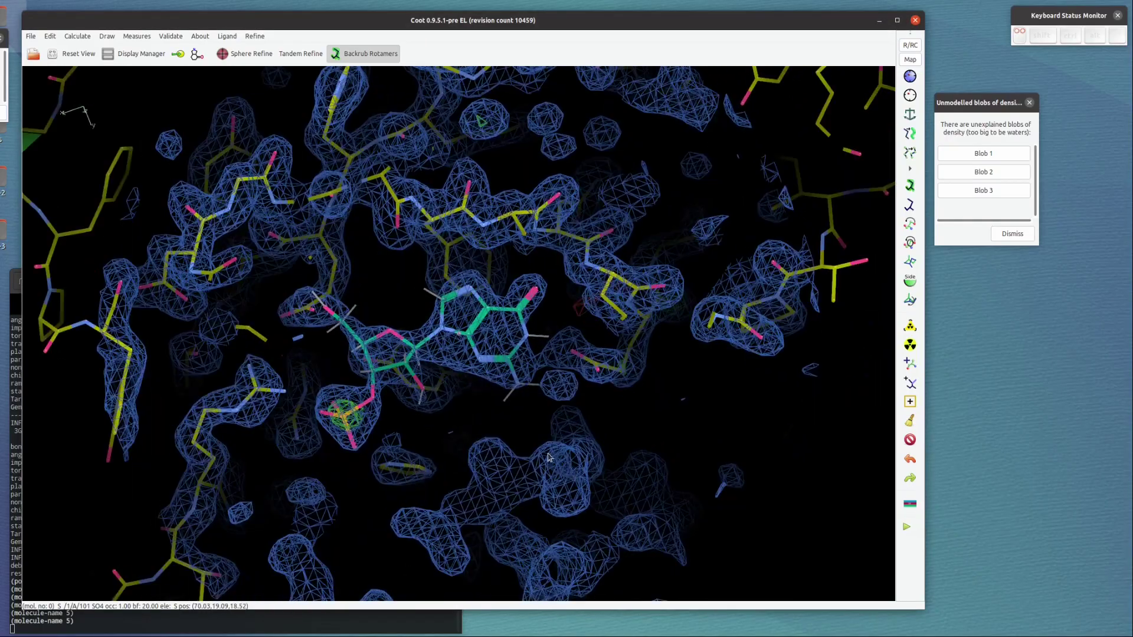
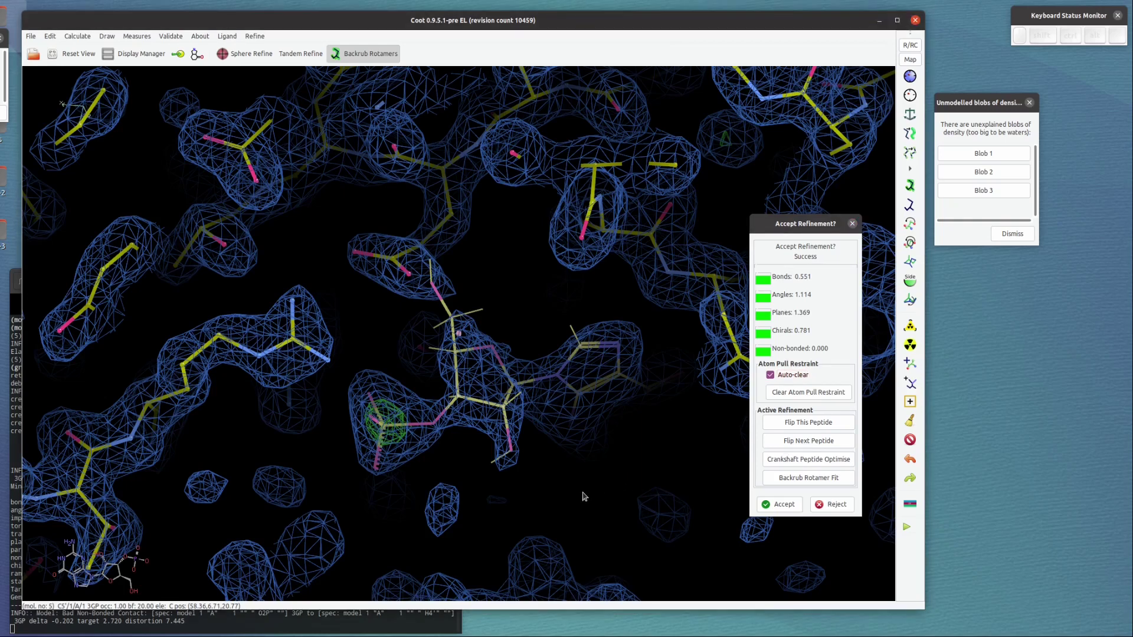
# Real-space refine the 3GP ligand, pulling it further into its density
pyautogui.moveTo(568, 494); pyautogui.dragTo(477, 333)
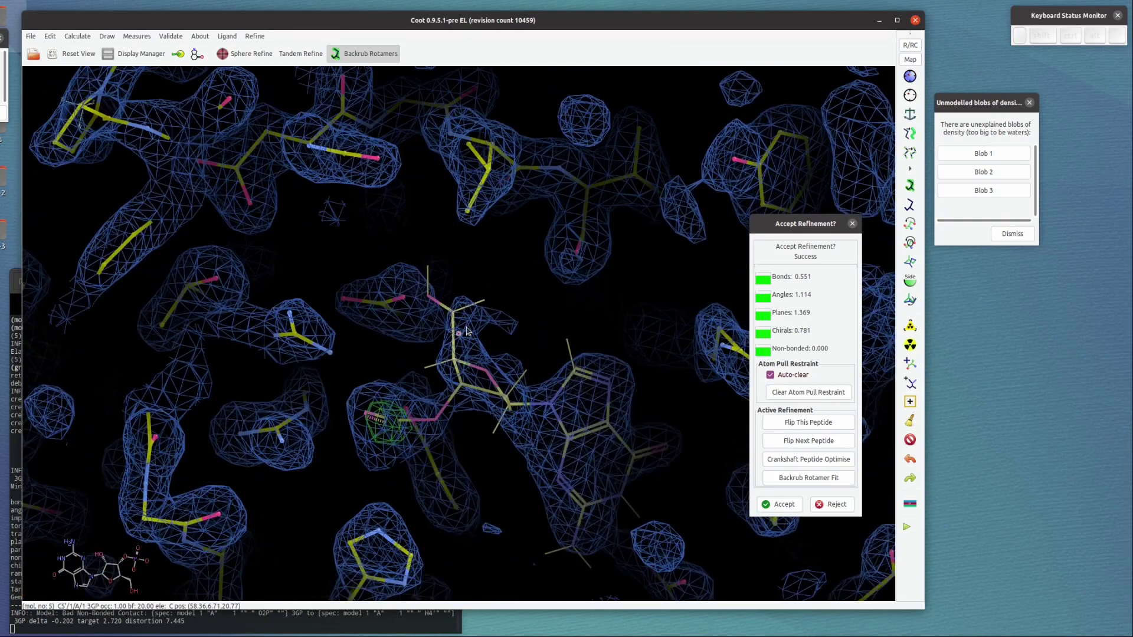
pyautogui.moveTo(528, 302); pyautogui.dragTo(571, 400)
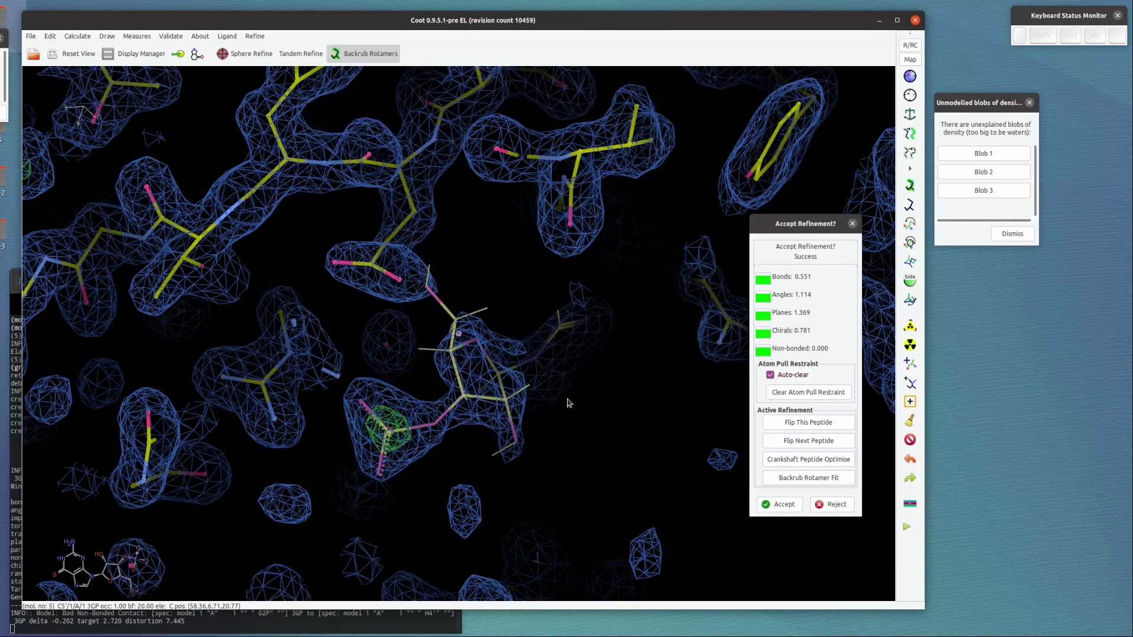
pyautogui.moveTo(600, 464); pyautogui.dragTo(455, 361)
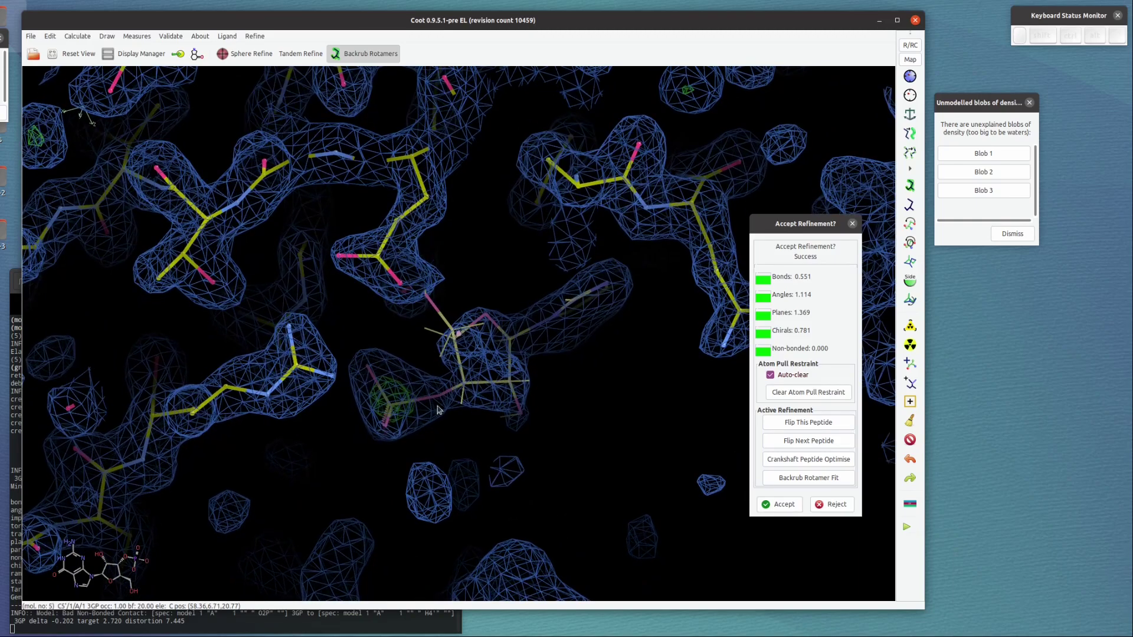
pyautogui.moveTo(554, 488); pyautogui.dragTo(545, 482)
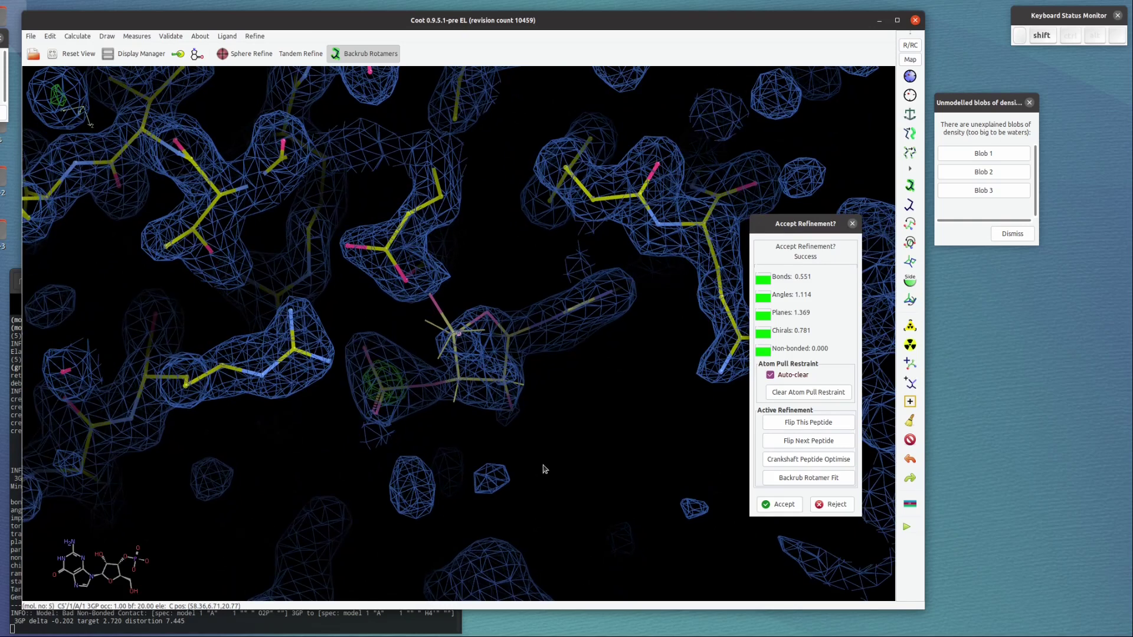
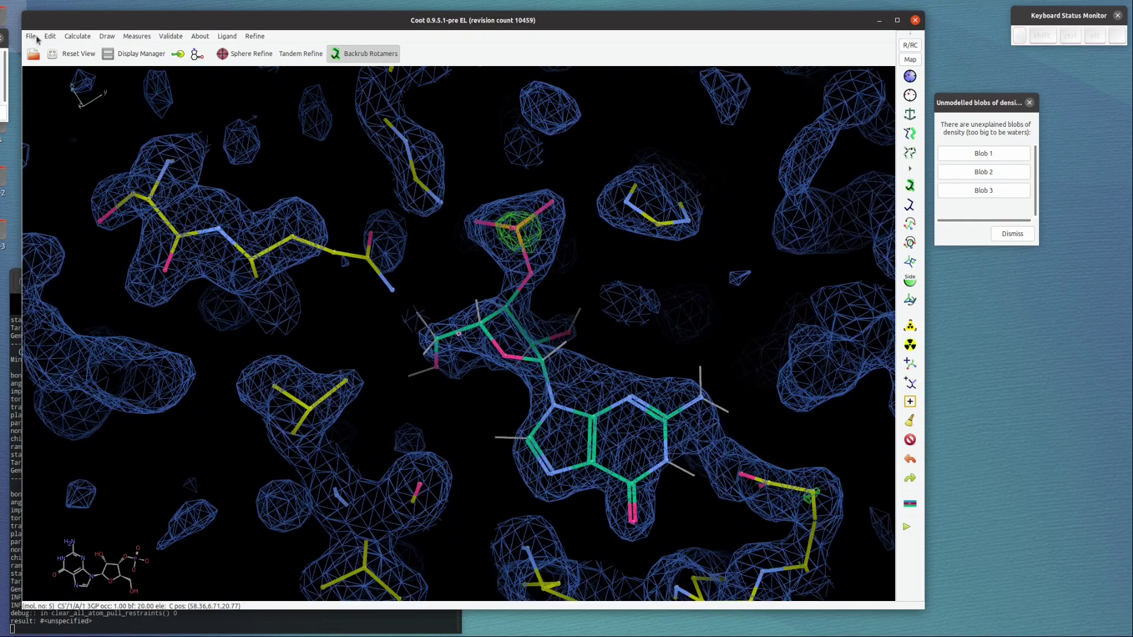
# Merge the fitted 3GP ligand molecule into the protein model as residue A 102
pyautogui.click(55, 32)
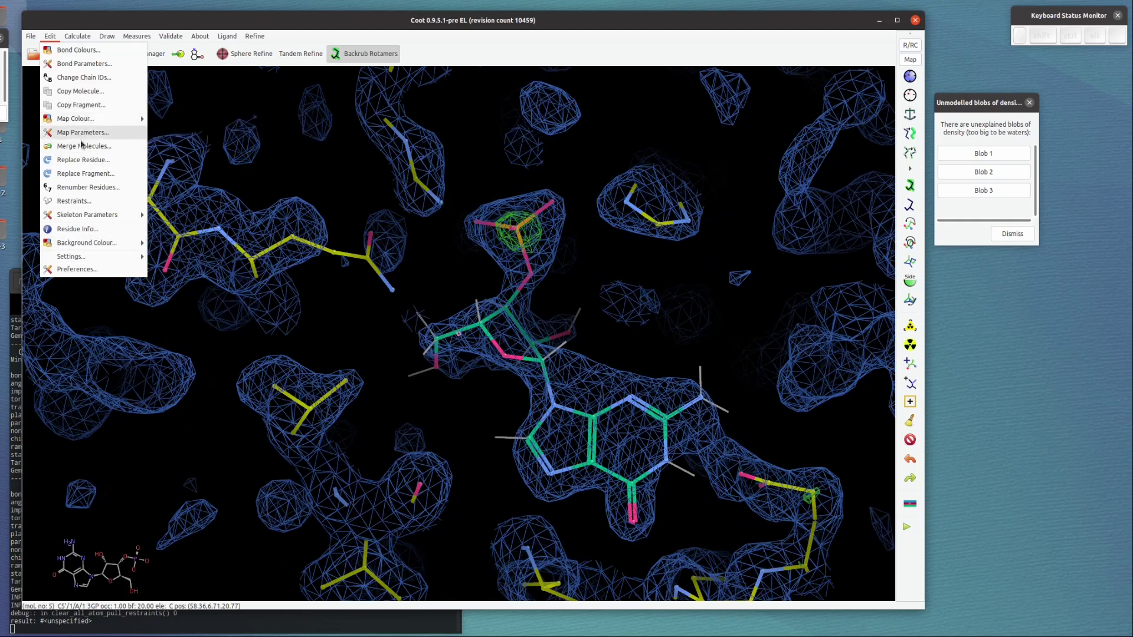
pyautogui.click(85, 163)
pyautogui.click(787, 316)
pyautogui.click(822, 497)
pyautogui.click(661, 346)
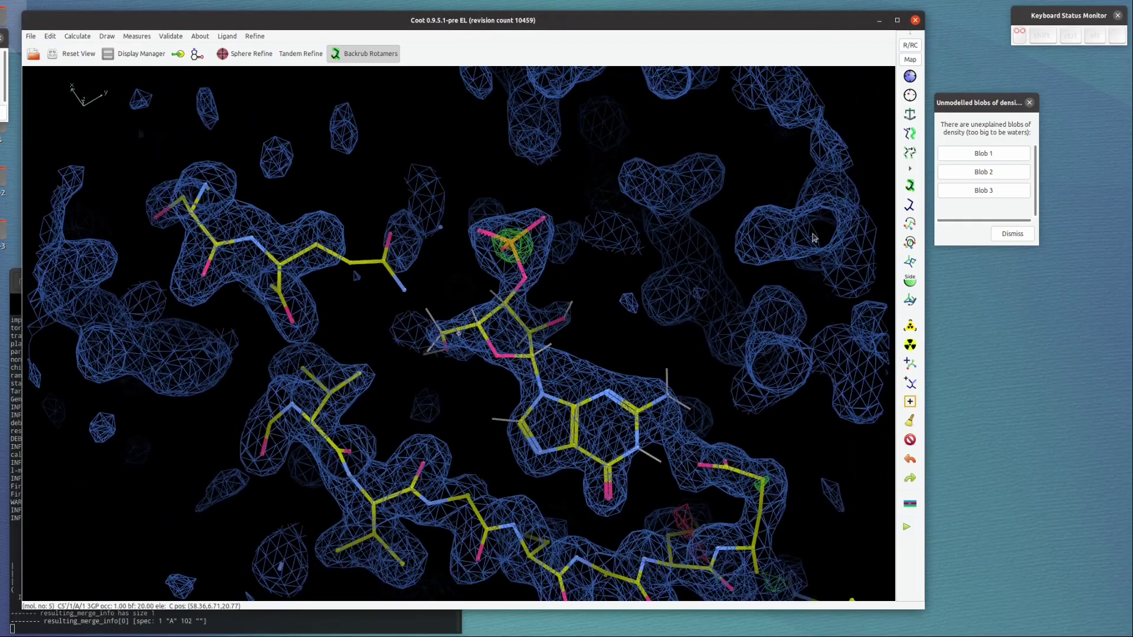
# Jump to the last residue at the end of chain A
pyautogui.click(997, 152)
pyautogui.click(556, 265)
pyautogui.click(556, 238)
pyautogui.click(538, 299)
pyautogui.click(519, 239)
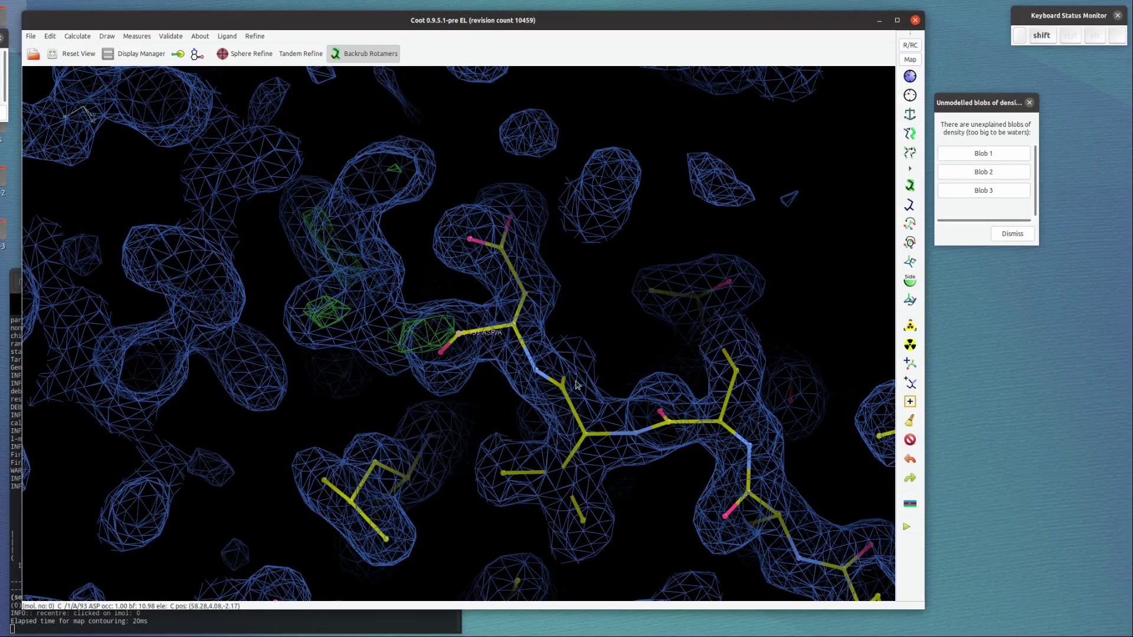
# Add a new terminal alanine residue 94 after the end of chain A
pyautogui.scroll(3)
pyautogui.moveTo(582, 285); pyautogui.dragTo(473, 409)
pyautogui.scroll(3)
pyautogui.moveTo(469, 384); pyautogui.dragTo(559, 454)
pyautogui.press('y')
pyautogui.press('shift+r')
pyautogui.press('Return')
pyautogui.press('p')
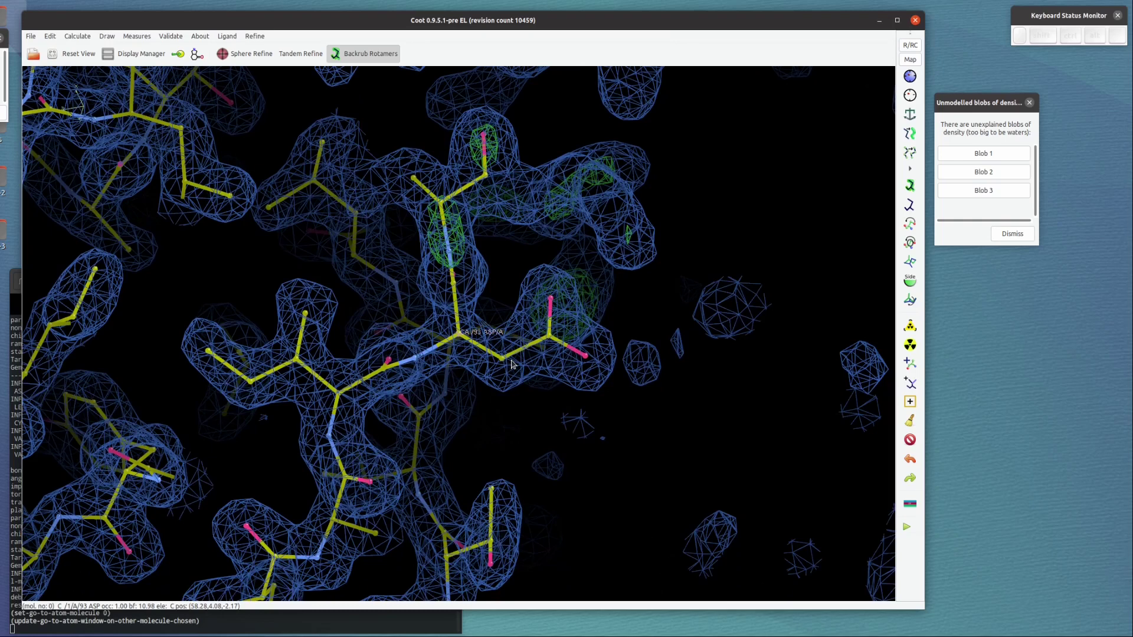
pyautogui.press('space')
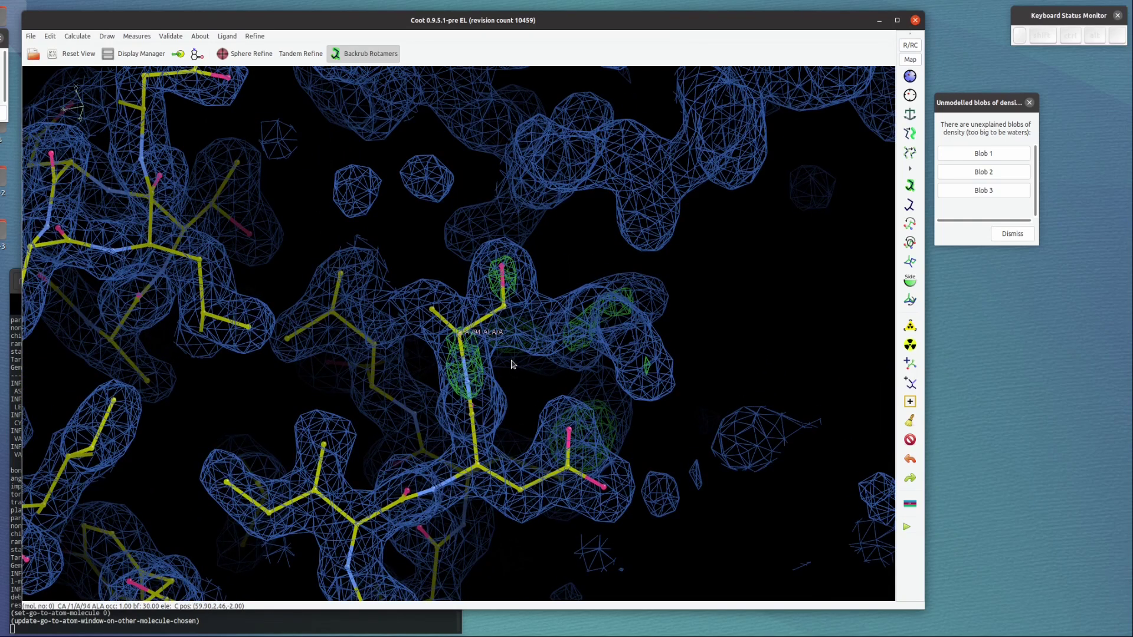
# Extend chain A by another terminal residue, 95
pyautogui.moveTo(538, 318); pyautogui.dragTo(483, 351)
pyautogui.moveTo(521, 354); pyautogui.dragTo(477, 339)
pyautogui.press('y')
pyautogui.moveTo(547, 368); pyautogui.dragTo(550, 457)
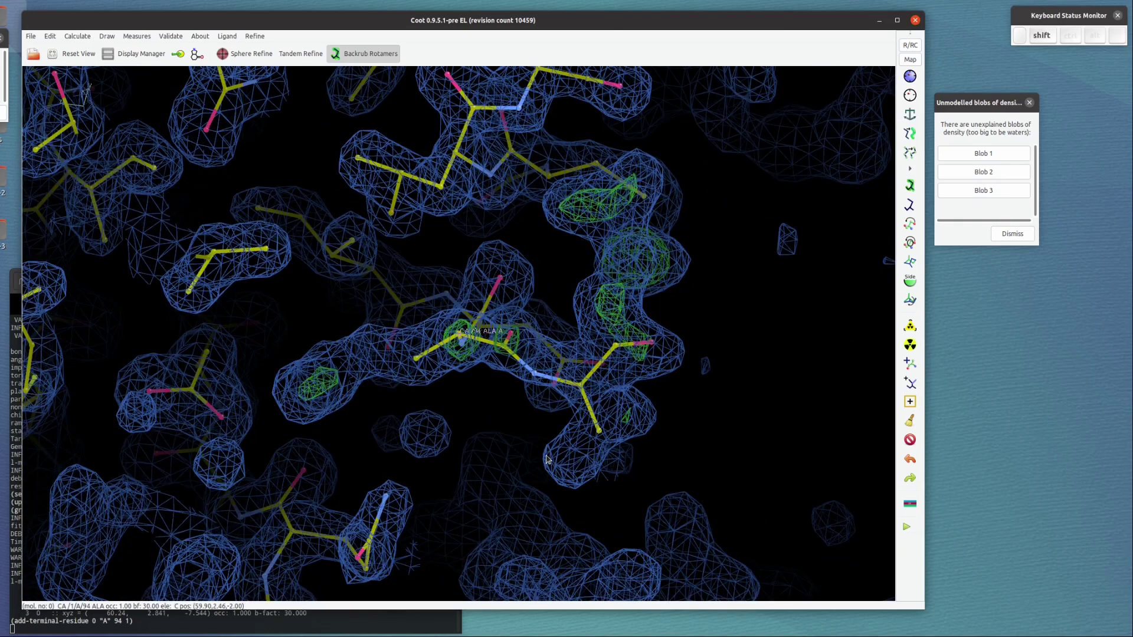
pyautogui.press('shift+r')
pyautogui.press('Return')
pyautogui.press('space')
# Add one more terminal residue, 96, to the chain end
pyautogui.scroll(3)
pyautogui.moveTo(319, 342); pyautogui.dragTo(711, 407)
pyautogui.scroll(3)
pyautogui.press('y')
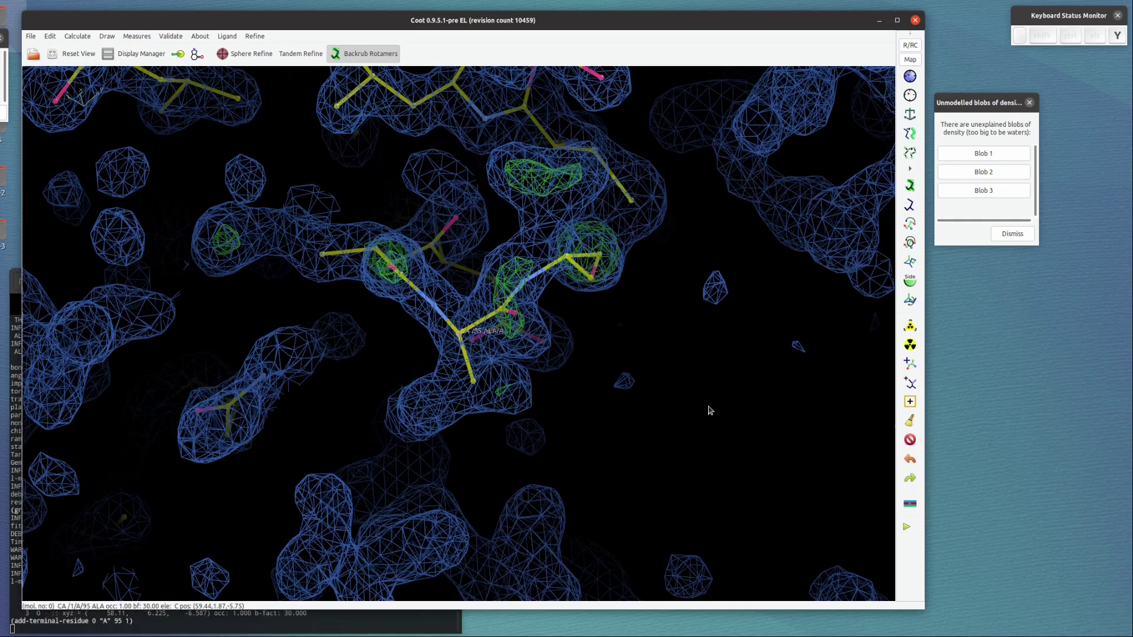
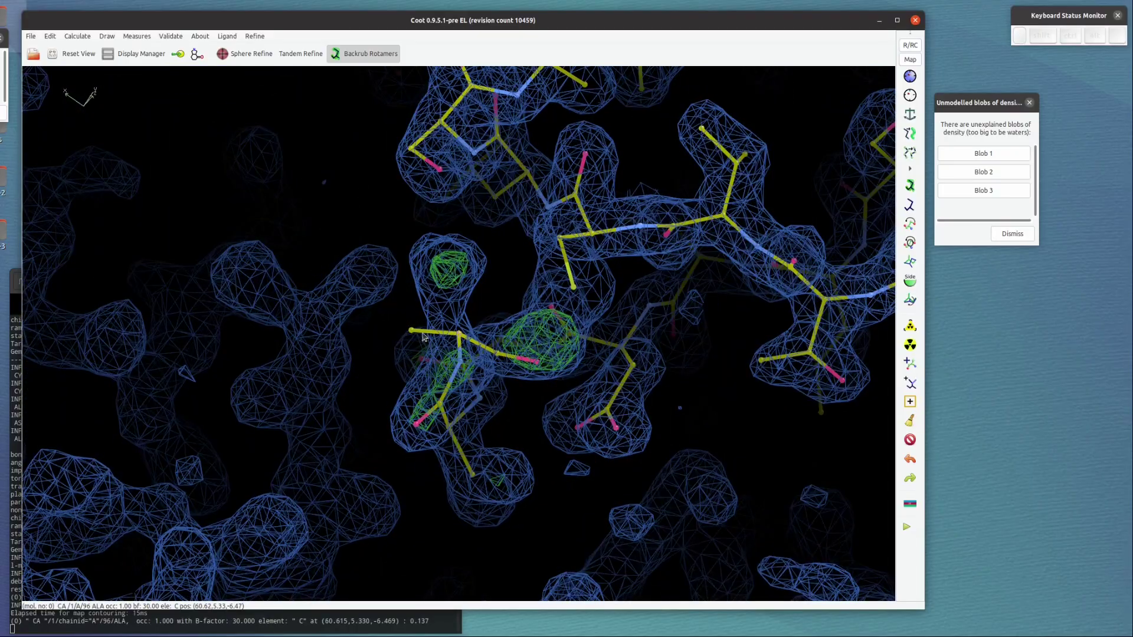
# Select terminal residue A 96 and inspect it in its density
pyautogui.click(385, 364)
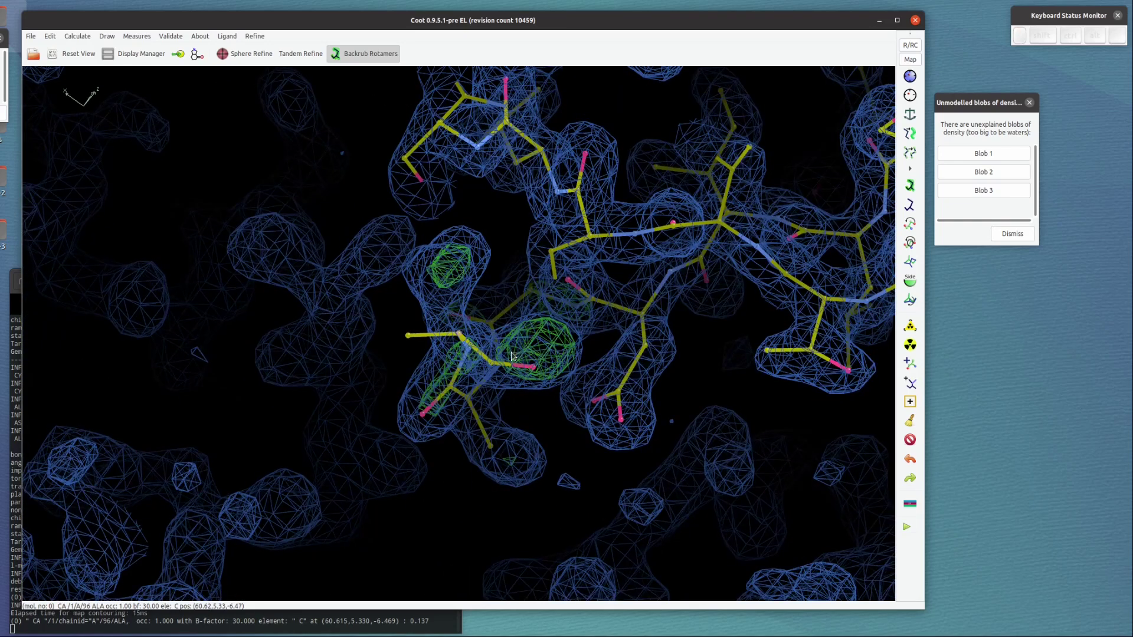
pyautogui.click(455, 332)
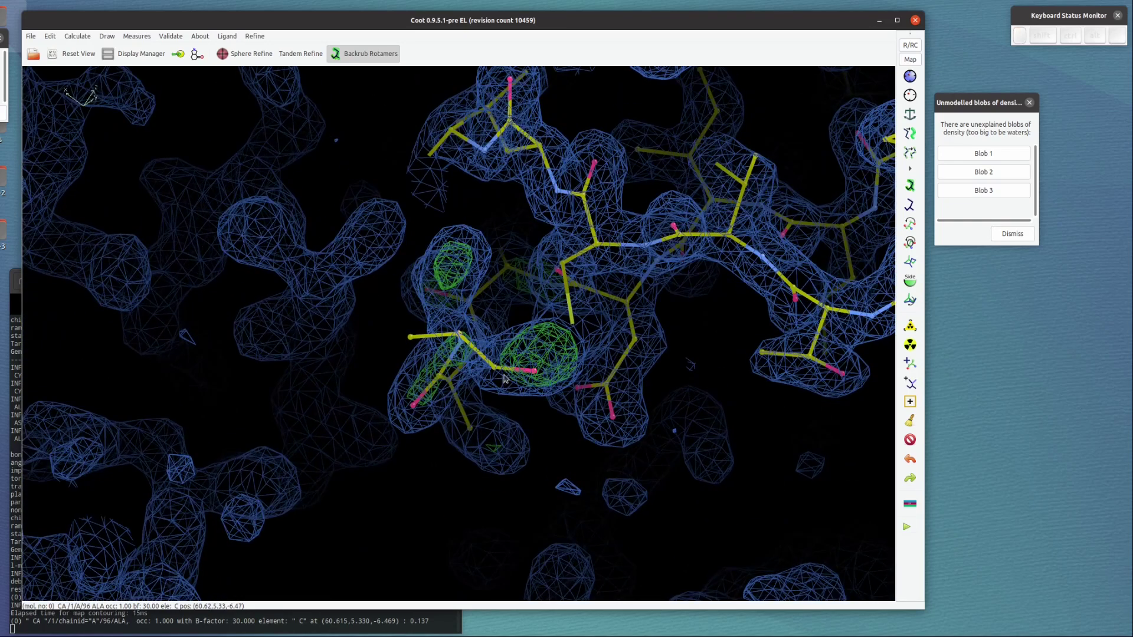
pyautogui.moveTo(534, 412); pyautogui.dragTo(544, 427)
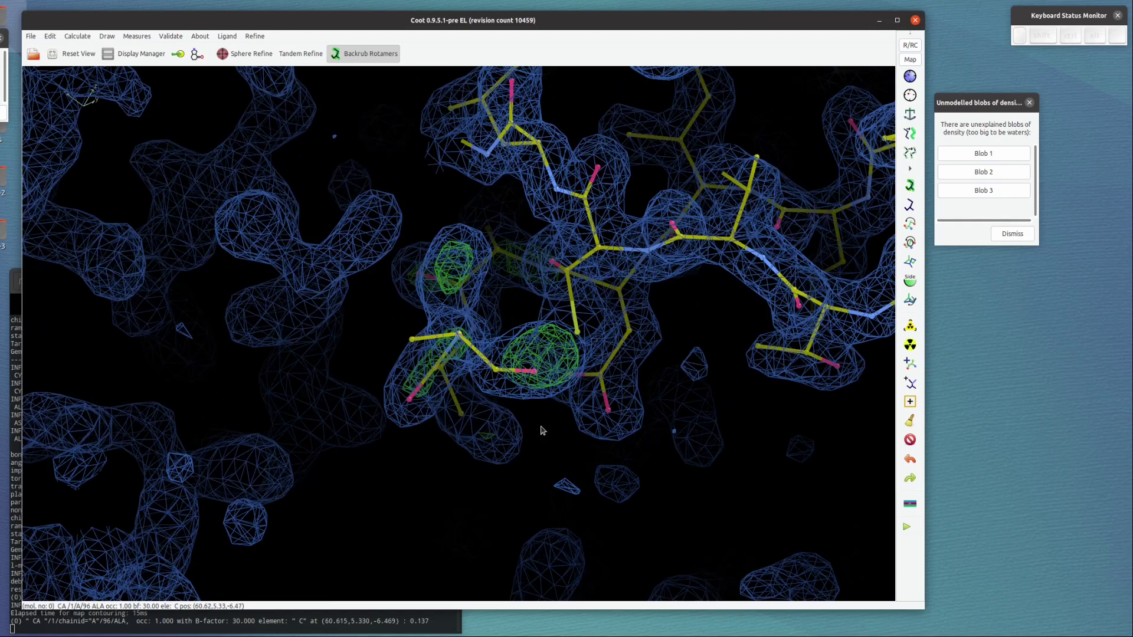
pyautogui.press('ctrl+shift+Left')
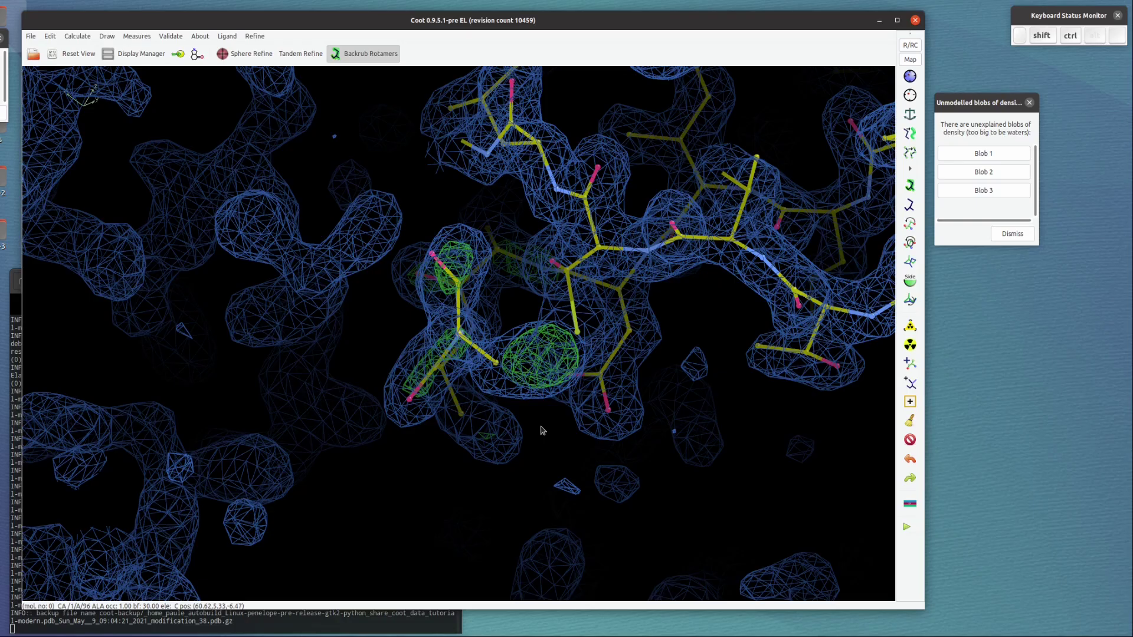
pyautogui.moveTo(535, 437); pyautogui.dragTo(548, 391)
pyautogui.click(498, 414)
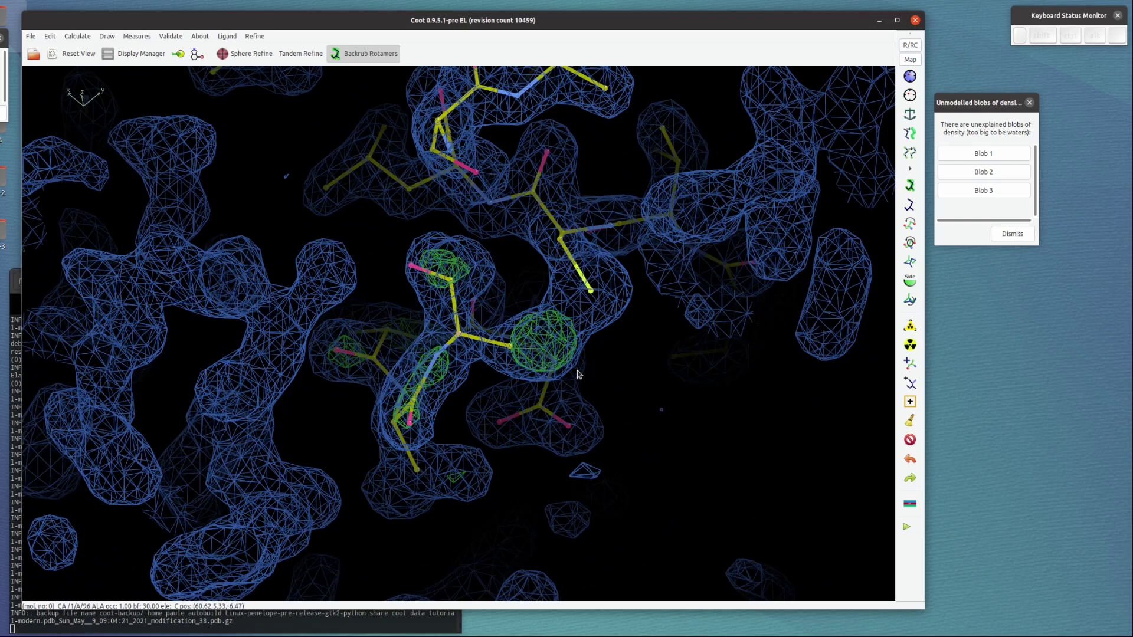
pyautogui.moveTo(599, 352); pyautogui.dragTo(619, 359)
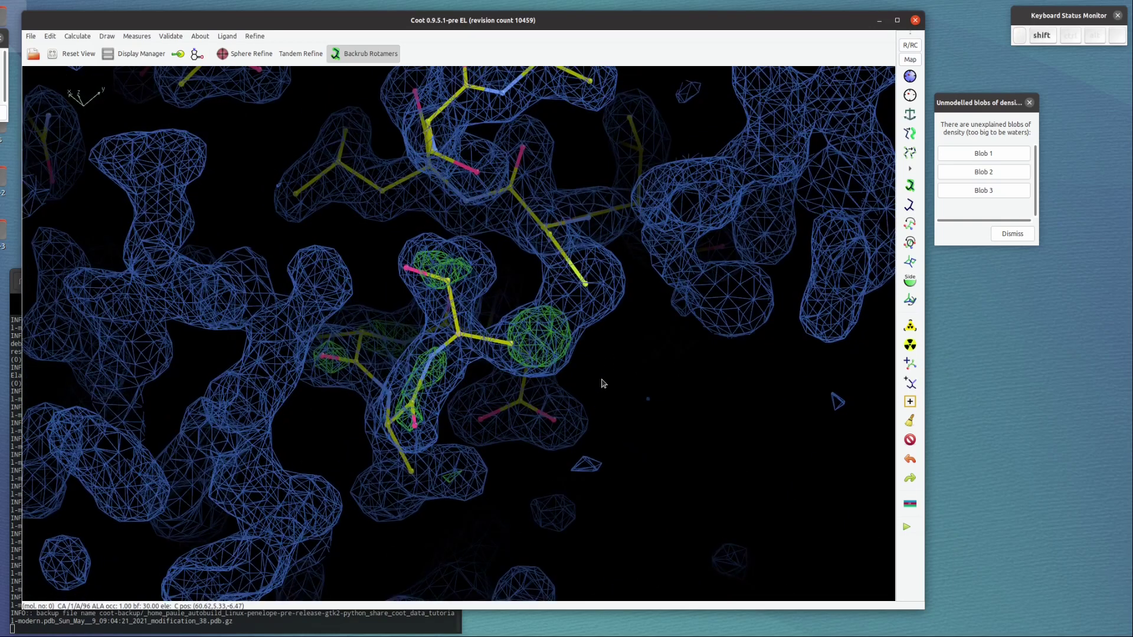
# Mutate residue A 96 to cysteine and auto-fit its best rotamer
pyautogui.press('shift+c')
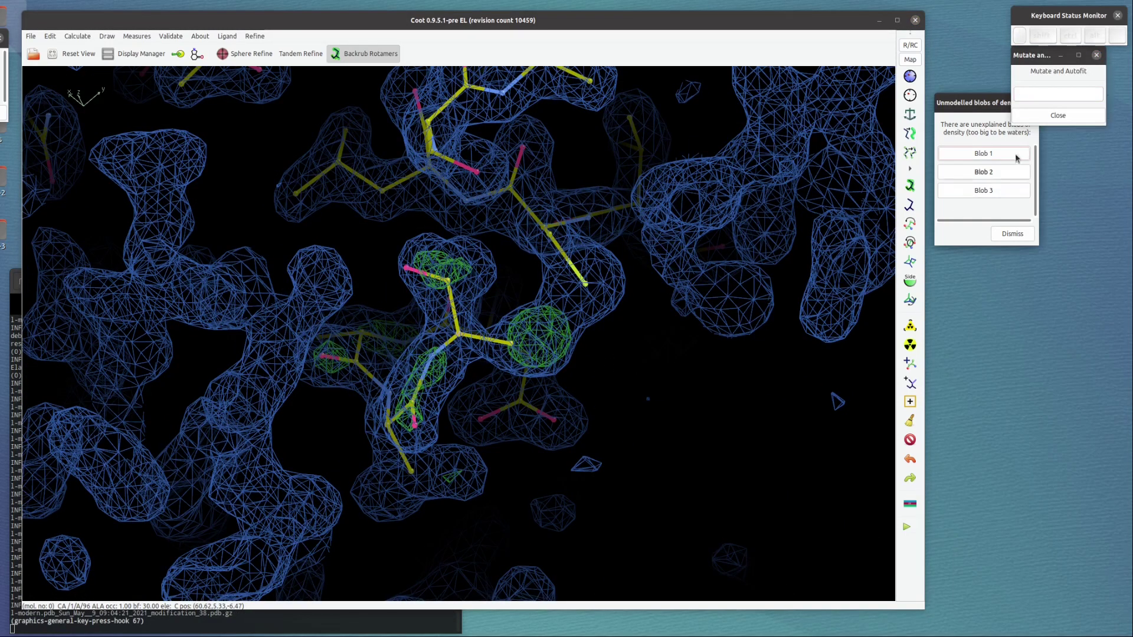
pyautogui.press('c')
pyautogui.press('Return')
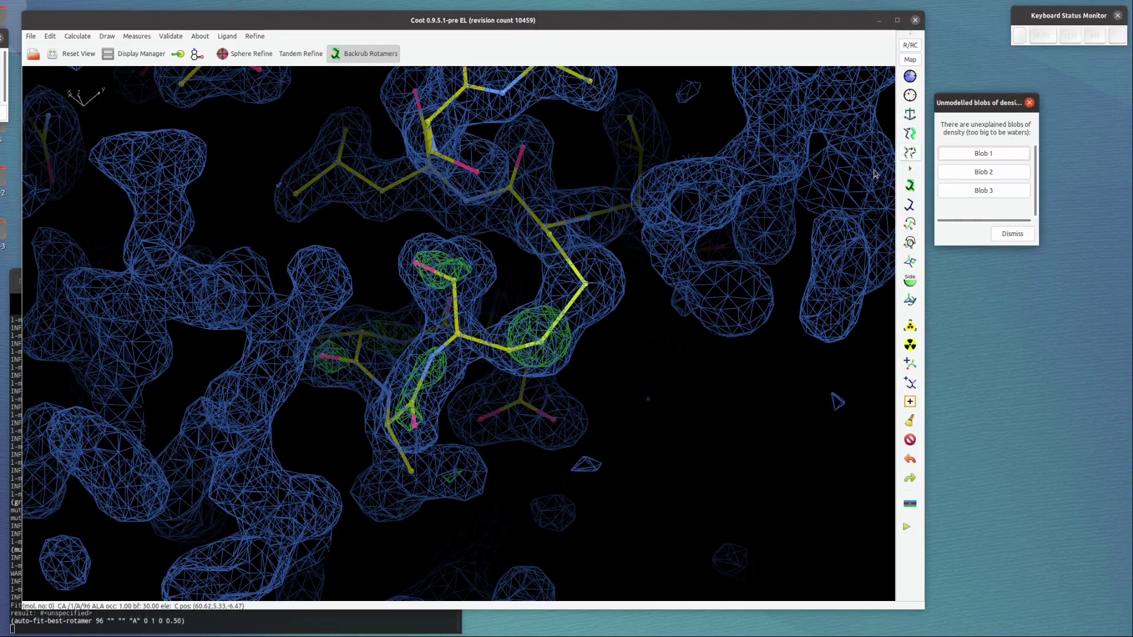
pyautogui.moveTo(552, 353); pyautogui.dragTo(519, 329)
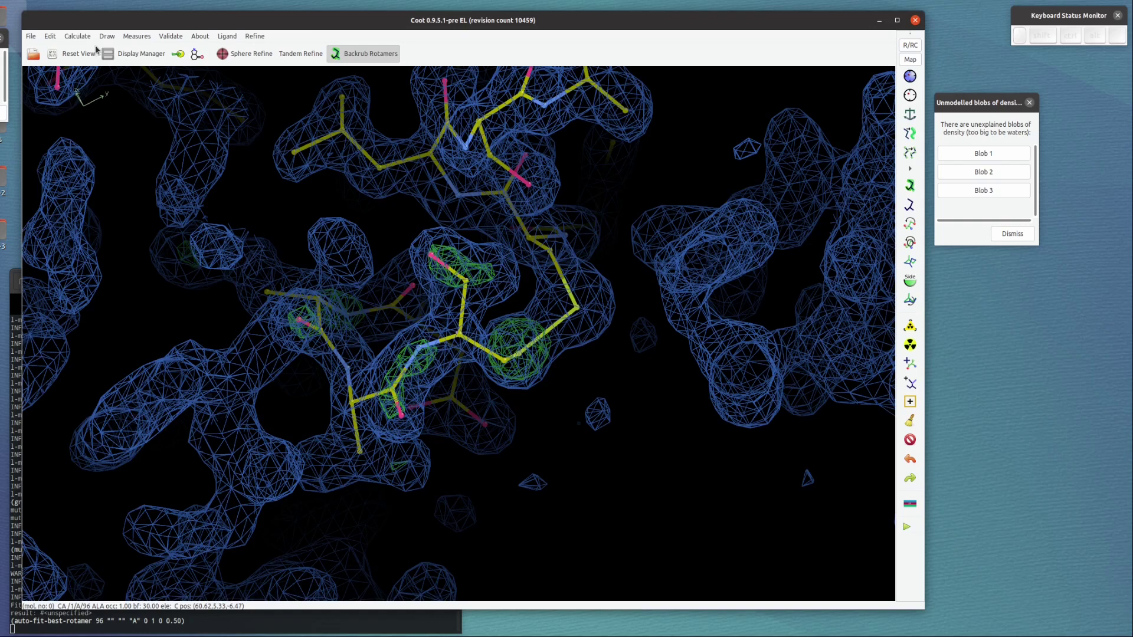
# Add the OXT terminal oxygen to residue 96 of chain A via Other Modelling Tools
pyautogui.moveTo(55, 39); pyautogui.dragTo(600, 308)
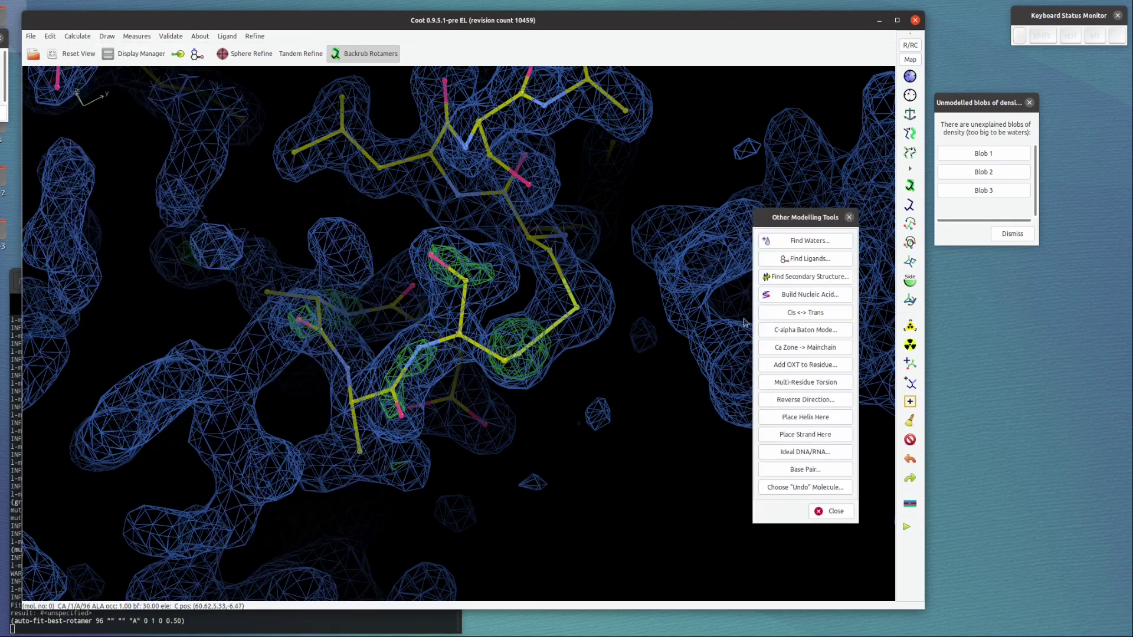
pyautogui.click(800, 367)
pyautogui.click(825, 415)
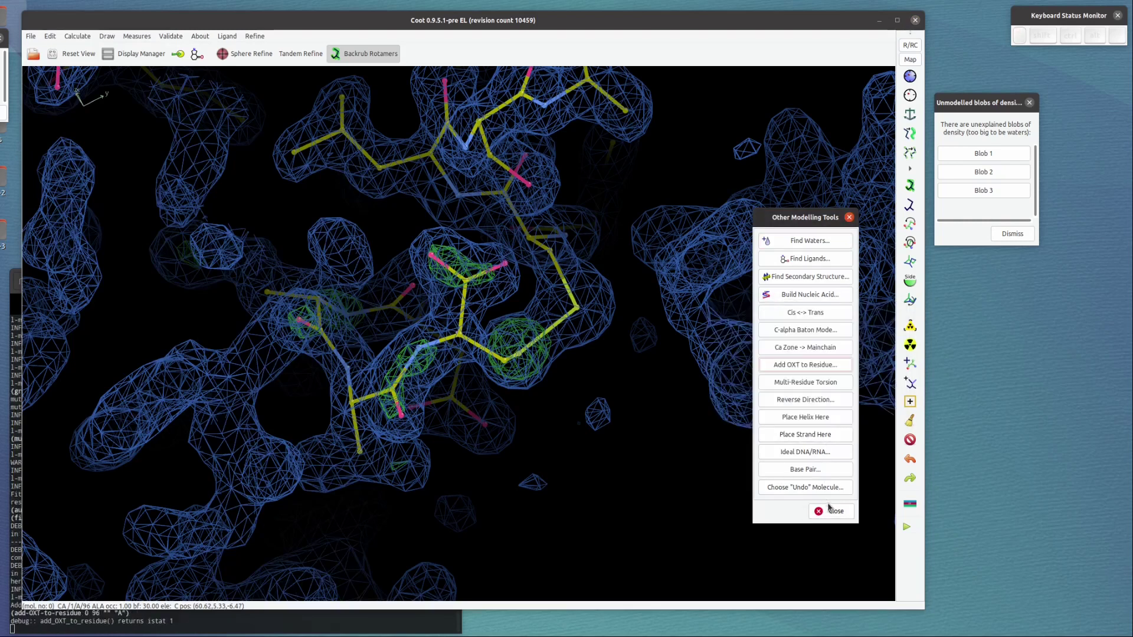
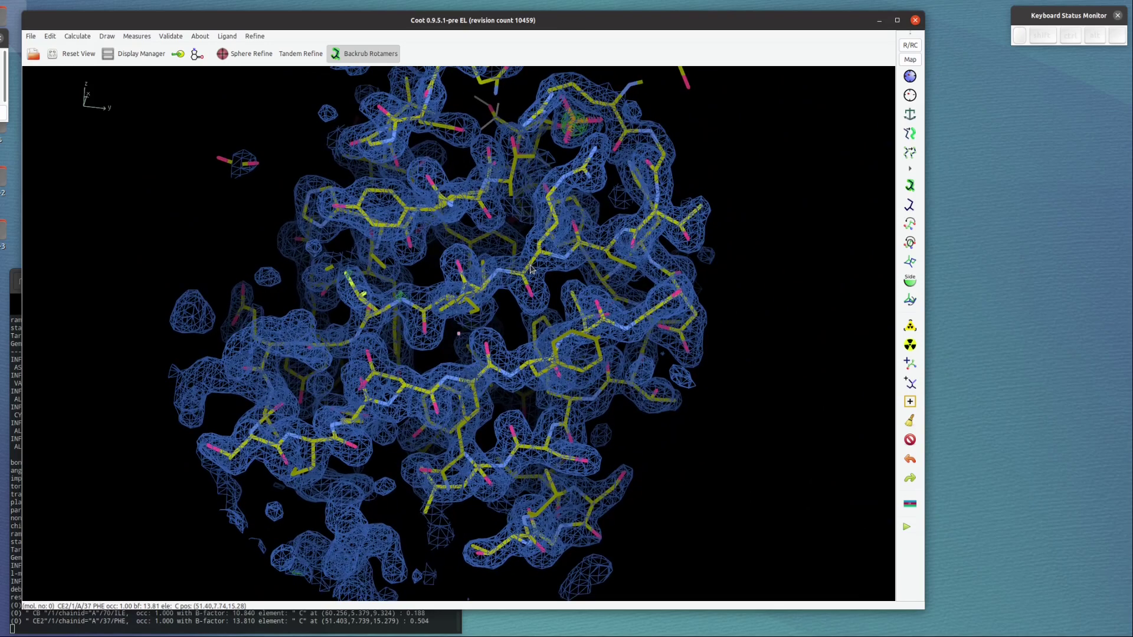
# Run Find Waters with default settings, adding waters to solvent chain D
pyautogui.click(443, 259)
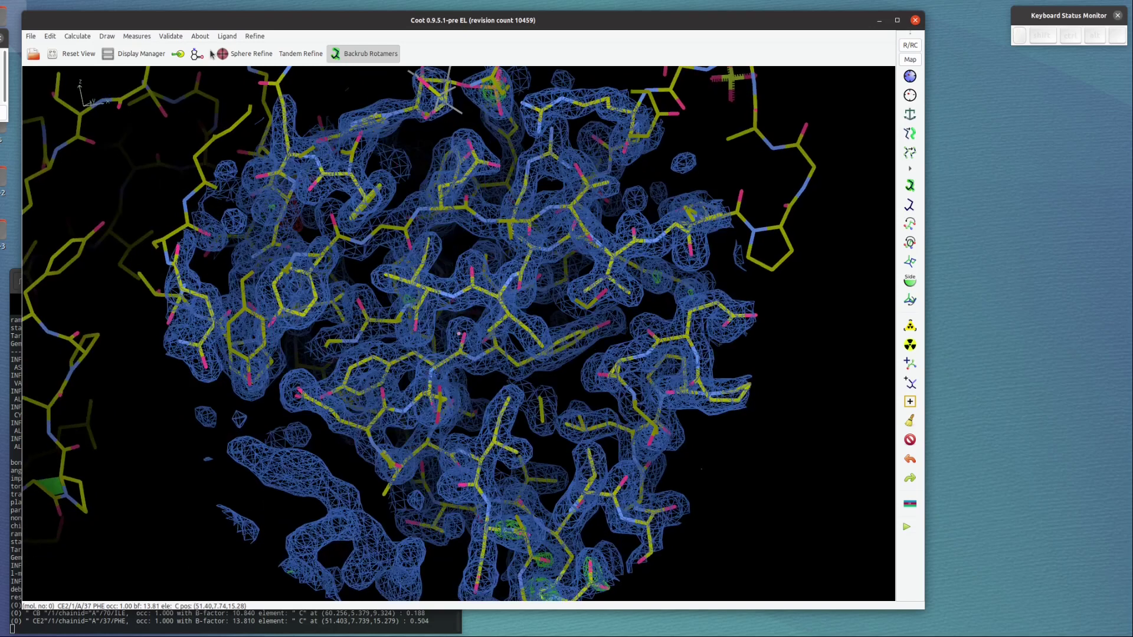
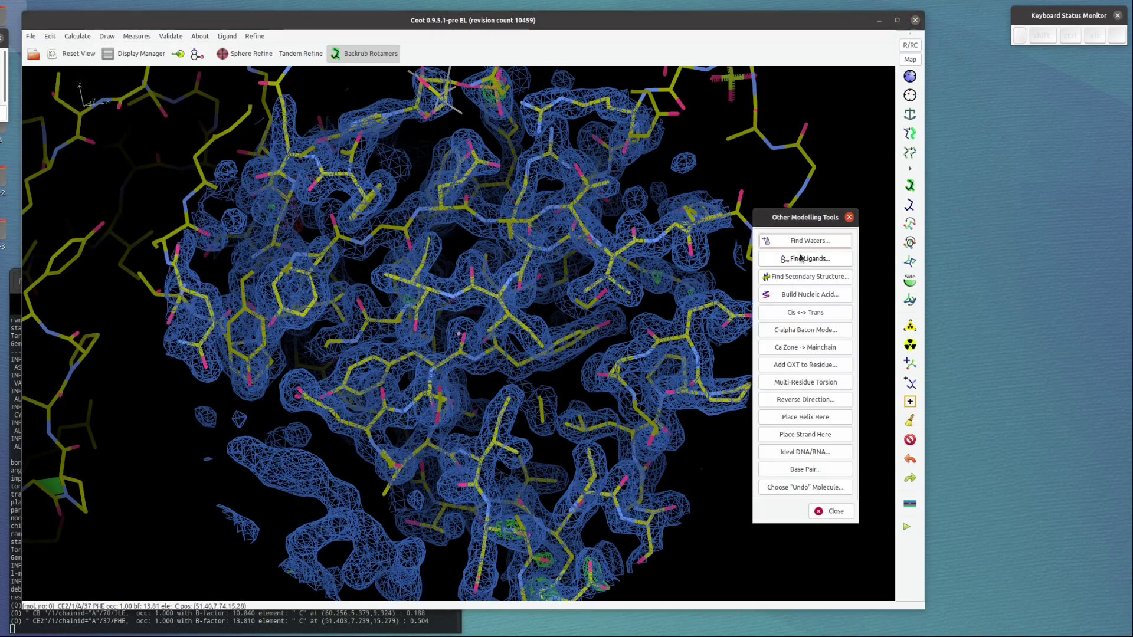
pyautogui.click(813, 242)
pyautogui.click(920, 496)
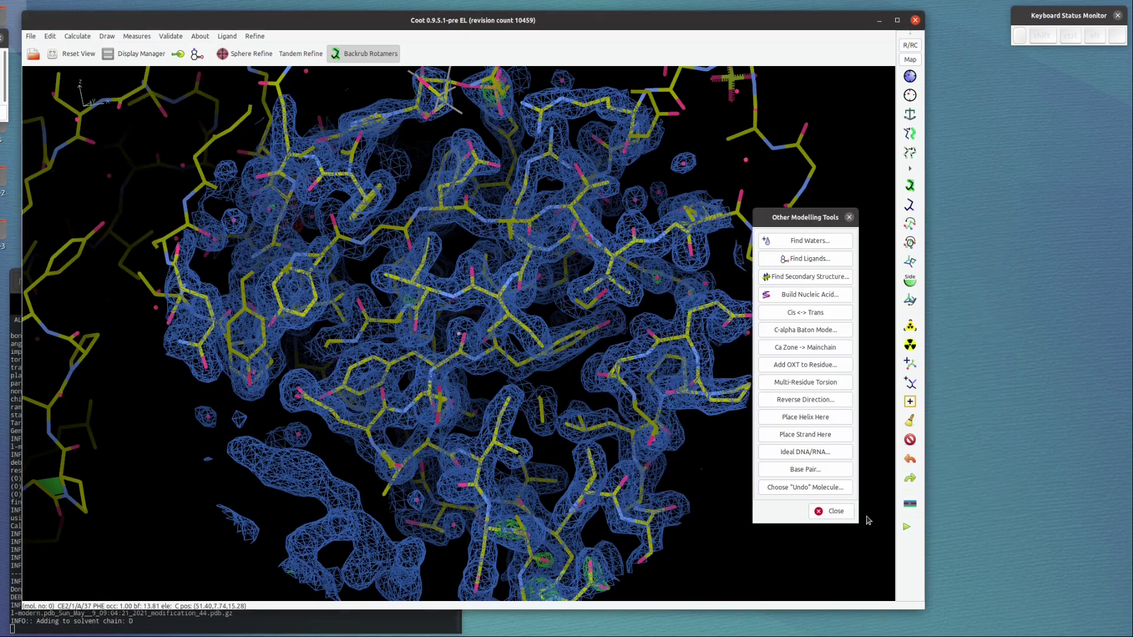
pyautogui.click(847, 516)
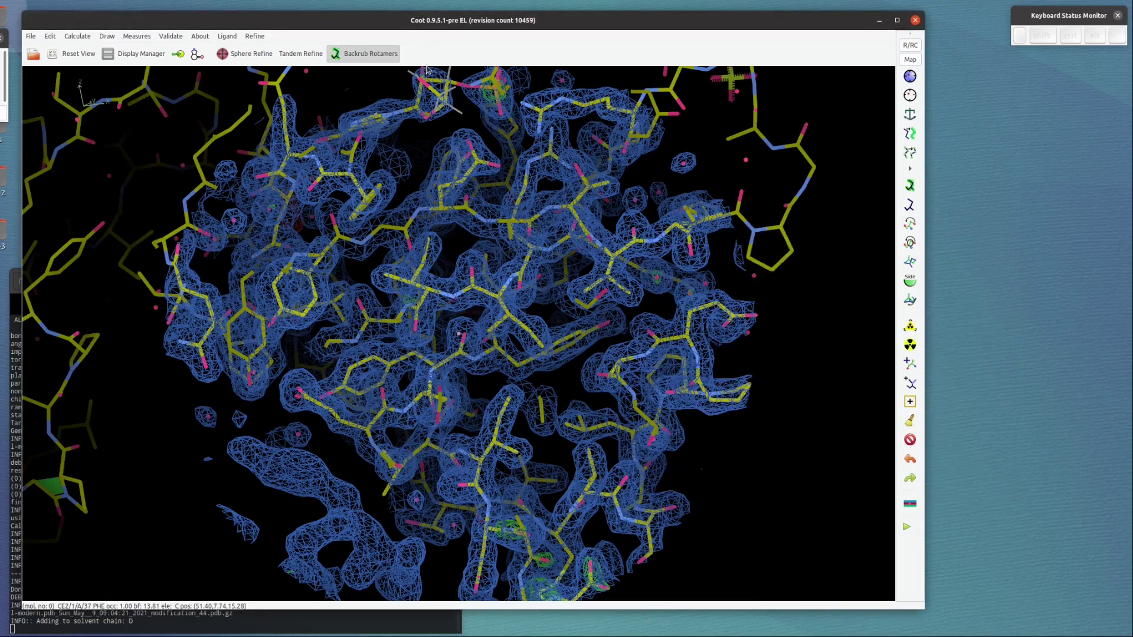
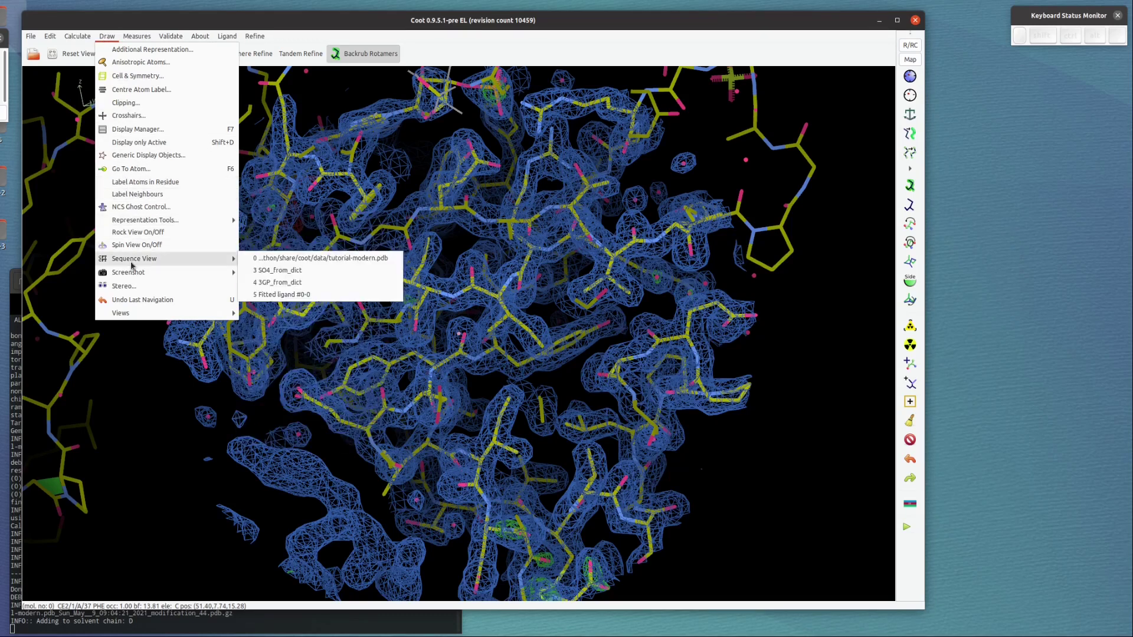
# Show the sequence view of tutorial-modern.pdb with chains A, B and D
pyautogui.moveTo(315, 270); pyautogui.dragTo(398, 232)
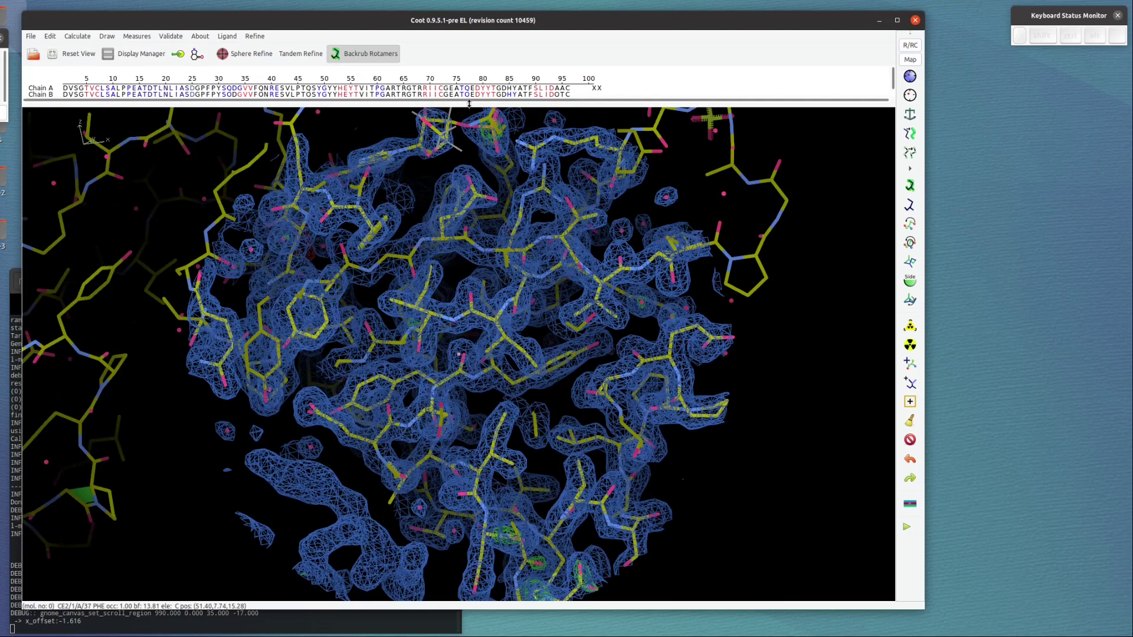